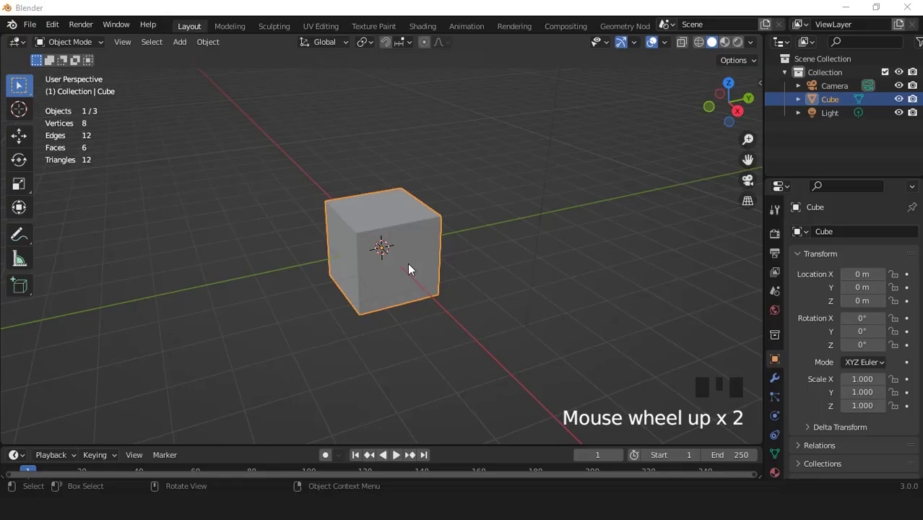
Step: Scale the default cube along Z to about 0.18 into a thin slab and apply its transforms
{"action": "left_click", "coordinate": [414, 269]}
{"action": "key", "text": "KP_1"}
{"action": "scroll", "scroll_direction": "up", "scroll_amount": 3}
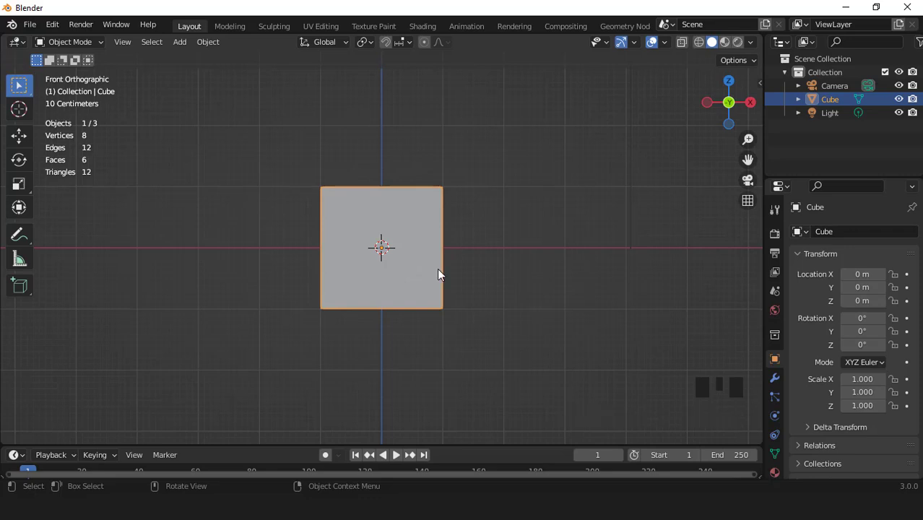
{"action": "key", "text": "s"}
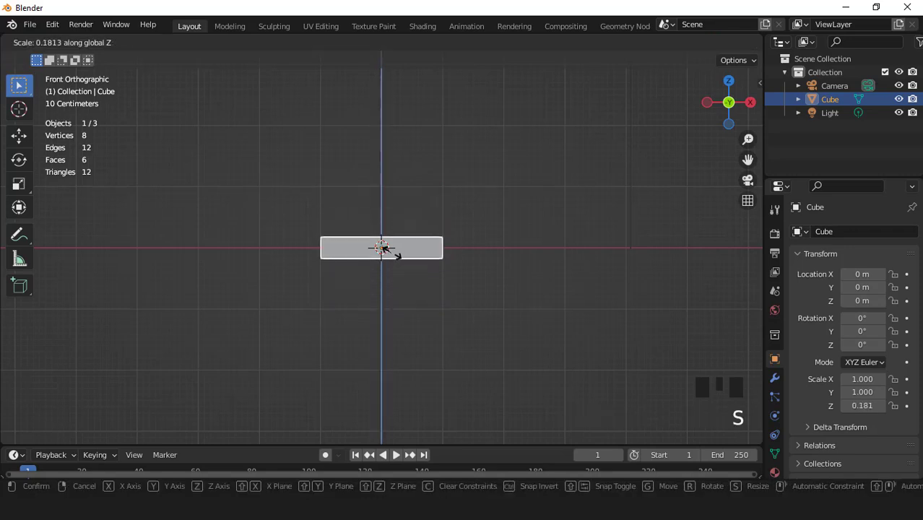
{"action": "left_click_drag", "start_coordinate": [389, 259], "coordinate": [462, 242]}
{"action": "scroll", "scroll_direction": "up", "scroll_amount": 3}
{"action": "key", "text": "ctrl+a"}
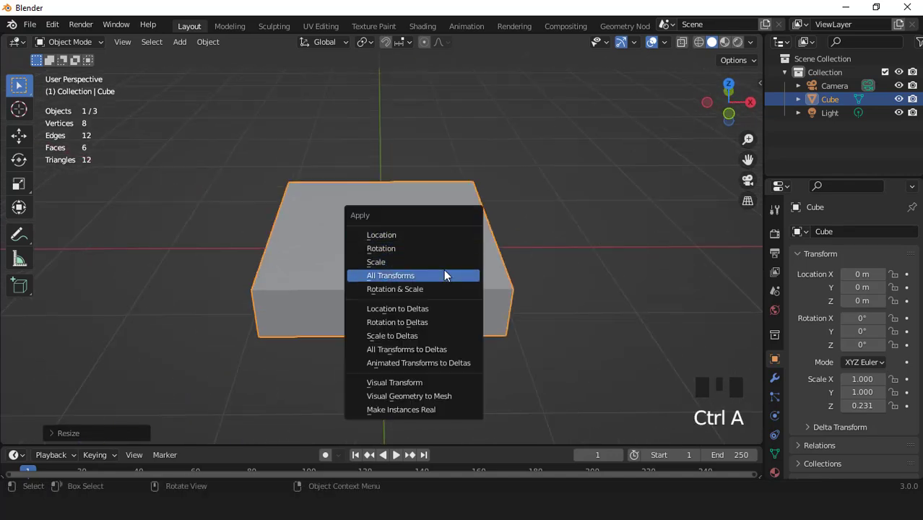
{"action": "scroll", "scroll_direction": "up", "scroll_amount": 3}
Step: Extrude the slab's inset top face upward and scale it in to form a tapered second tier
{"action": "key", "text": "Tab"}
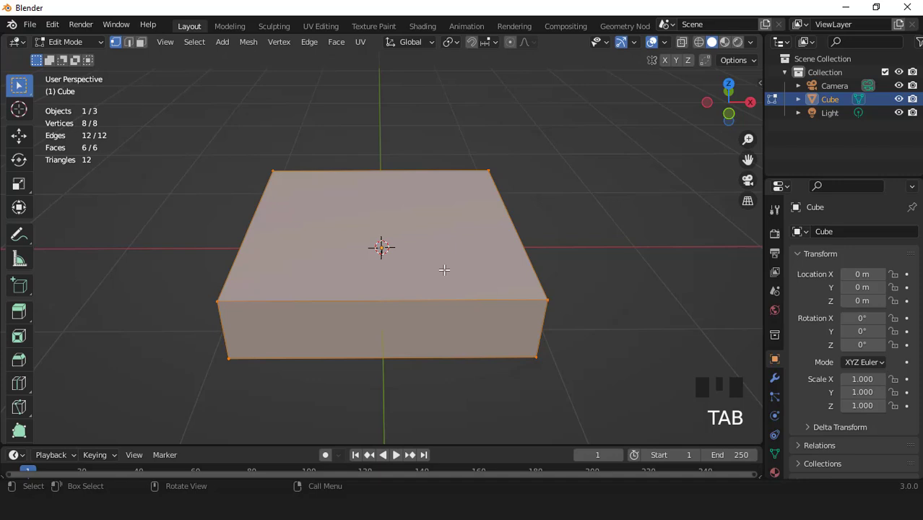
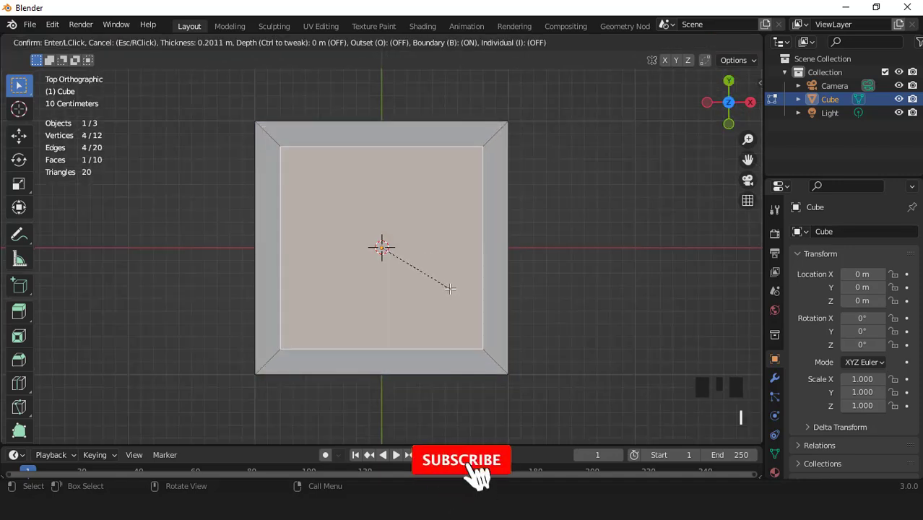
{"action": "key", "text": "KP_1"}
{"action": "scroll", "scroll_direction": "up", "scroll_amount": 3}
{"action": "key", "text": "e"}
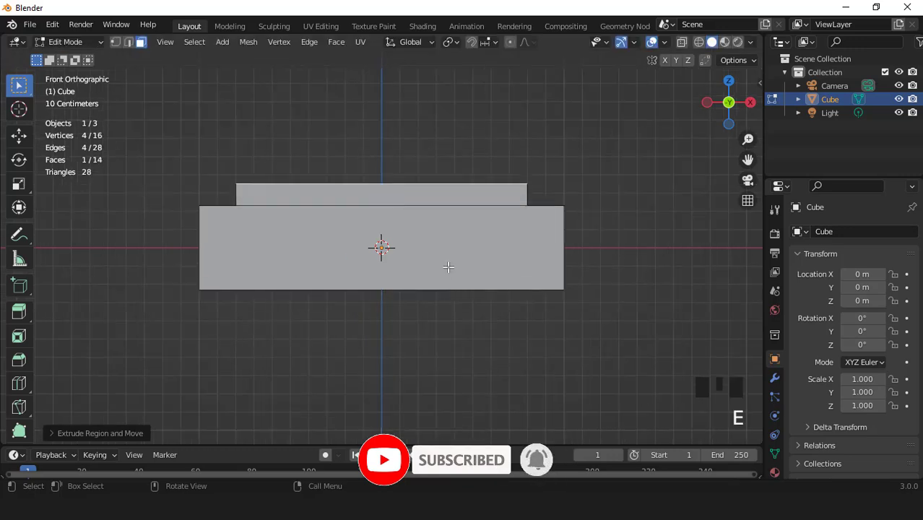
{"action": "key", "text": "s"}
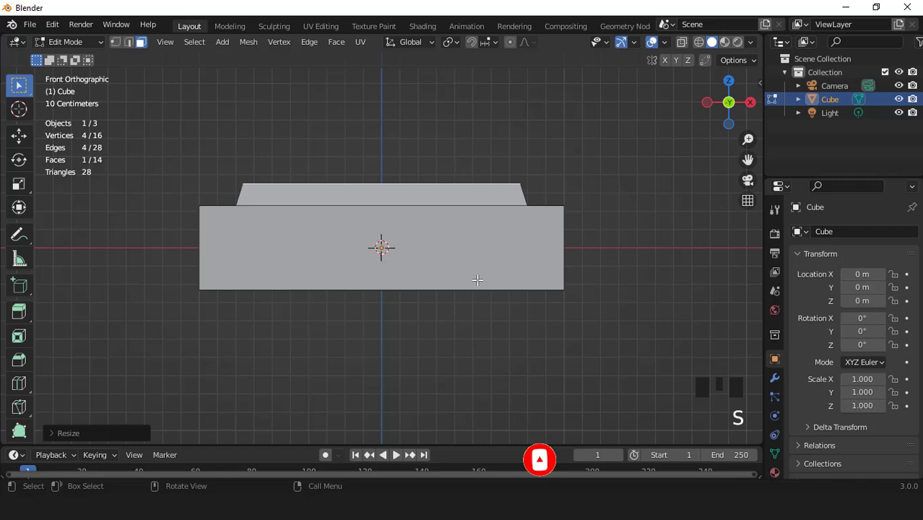
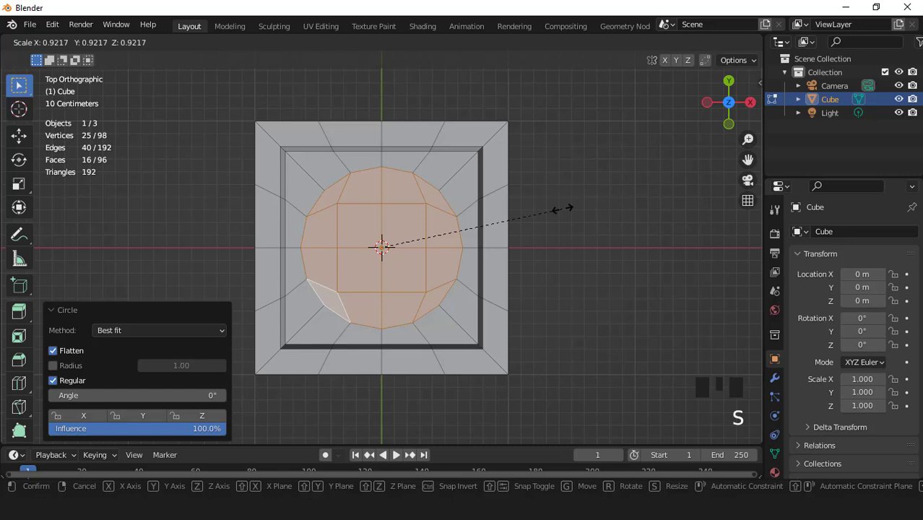
Step: Extrude the circular top faces up in several layers, scaling each to about 0.92 into narrowing rings
{"action": "key", "text": "KP_1"}
{"action": "scroll", "scroll_direction": "up", "scroll_amount": 3}
{"action": "key", "text": "e"}
{"action": "key", "text": "e"}
{"action": "key", "text": "s"}
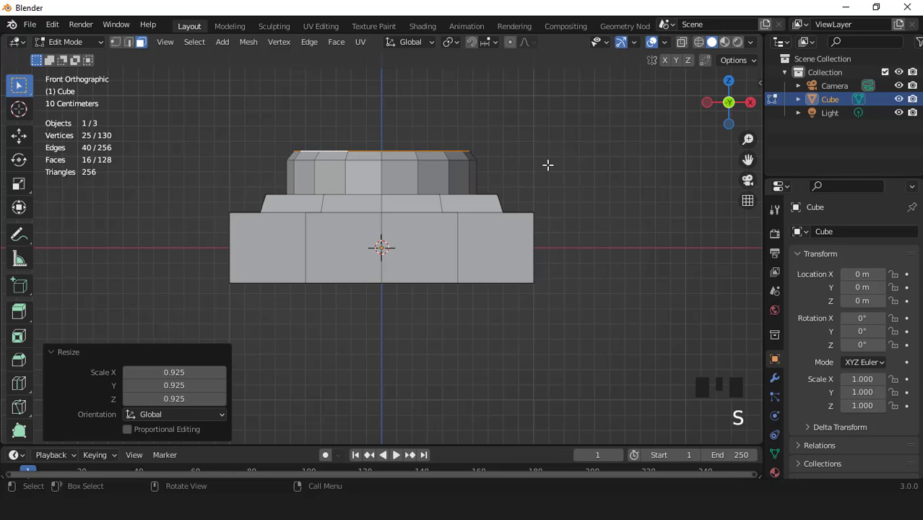
{"action": "key", "text": "e"}
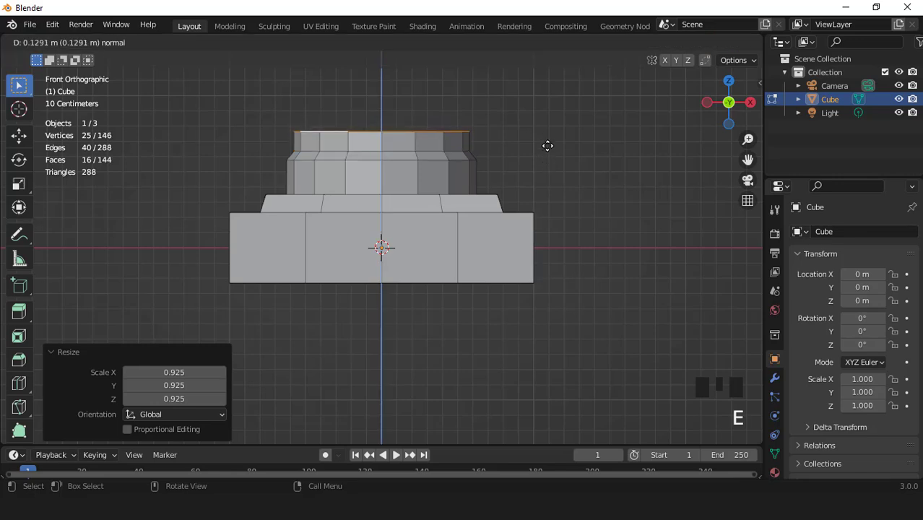
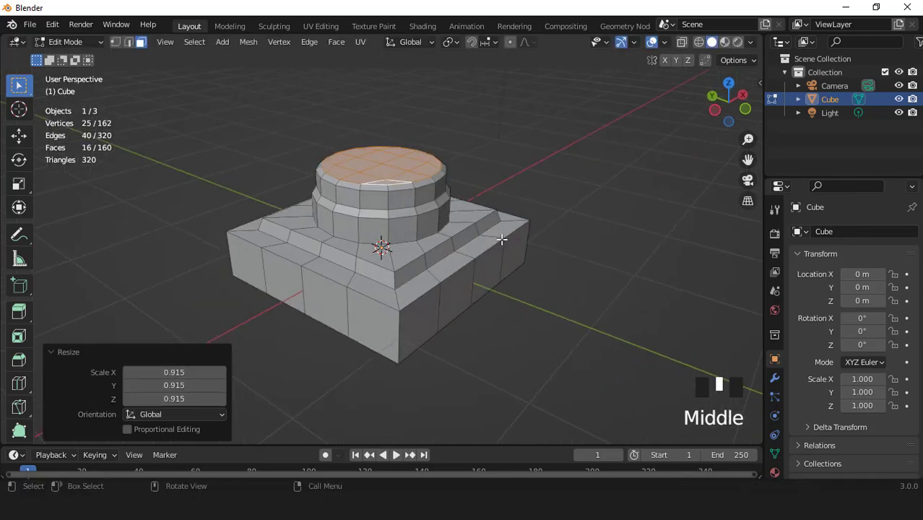
{"action": "key", "text": "Tab"}
Step: Add a level-2 Subdivision Surface to smooth the pedestal
{"action": "key", "text": "ctrl+2"}
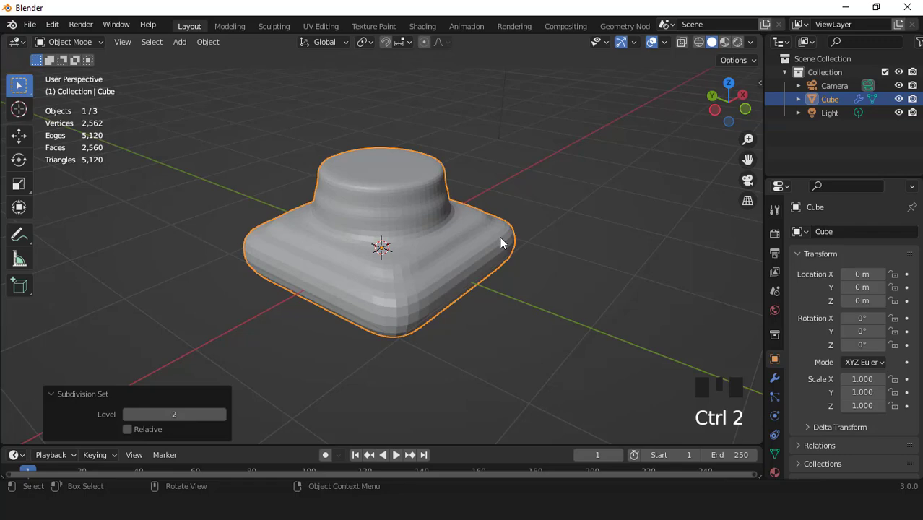
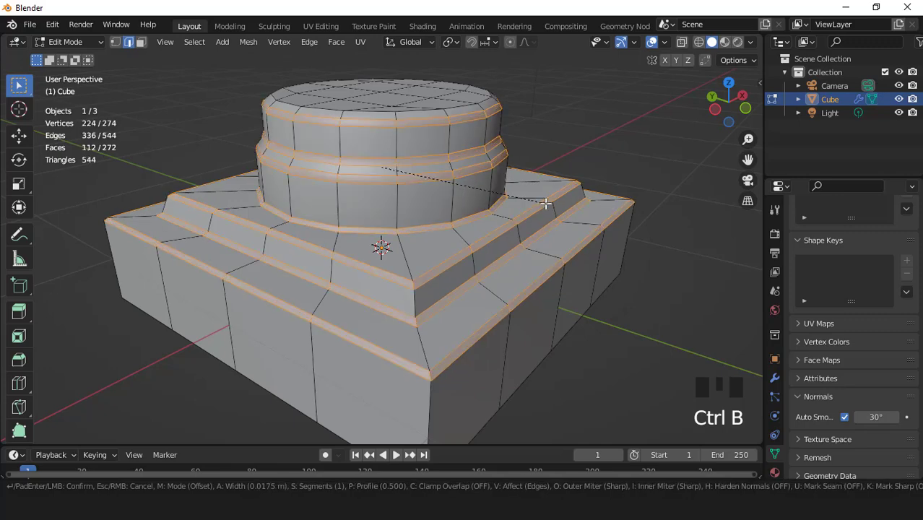
Step: Add a support loop cut around the lower block and inset the bottom face to keep it flat
{"action": "scroll", "scroll_direction": "down", "scroll_amount": 3}
{"action": "key", "text": "Tab"}
{"action": "left_click_drag", "start_coordinate": [517, 233], "coordinate": [779, 383]}
{"action": "left_click_drag", "start_coordinate": [779, 383], "coordinate": [801, 335]}
{"action": "left_click", "coordinate": [844, 261]}
{"action": "scroll", "scroll_direction": "up", "scroll_amount": 3}
{"action": "key", "text": "KP_1"}
{"action": "key", "text": "Tab"}
{"action": "key", "text": "ctrl+r"}
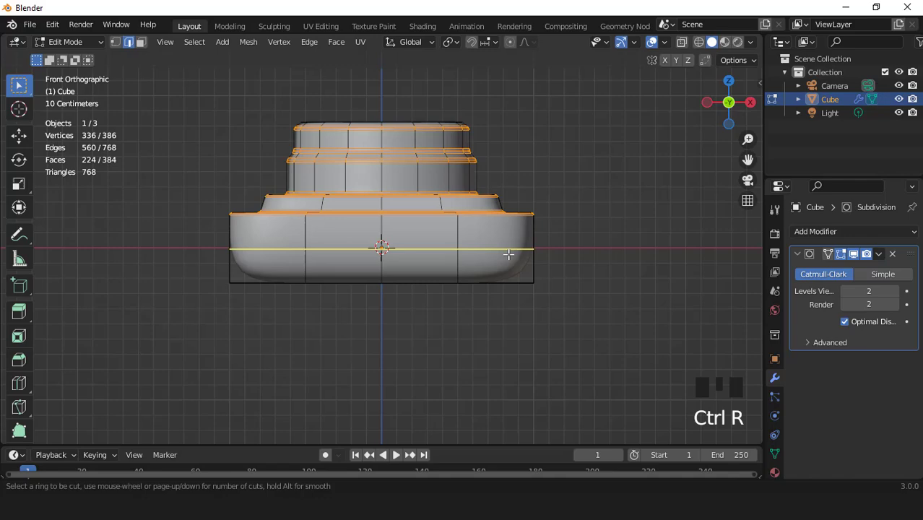
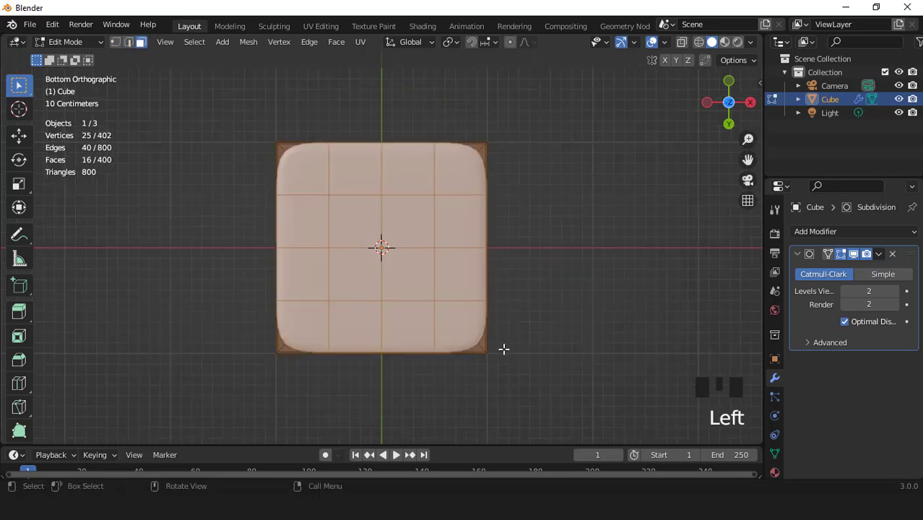
{"action": "key", "text": "i"}
{"action": "key", "text": "Tab"}
Step: Inspect the base from several angles and grow the selection over the top circle
{"action": "scroll", "scroll_direction": "down", "scroll_amount": 3}
{"action": "key", "text": "KP_1"}
{"action": "scroll", "scroll_direction": "up", "scroll_amount": 3}
{"action": "scroll", "scroll_direction": "down", "scroll_amount": 3}
{"action": "left_click_drag", "start_coordinate": [427, 296], "coordinate": [431, 229]}
{"action": "scroll", "scroll_direction": "up", "scroll_amount": 3}
{"action": "scroll", "scroll_direction": "up", "scroll_amount": 3}
{"action": "scroll", "scroll_direction": "down", "scroll_amount": 3}
{"action": "left_click_drag", "start_coordinate": [396, 260], "coordinate": [406, 250]}
{"action": "scroll", "scroll_direction": "up", "scroll_amount": 3}
{"action": "key", "text": "Tab"}
{"action": "key", "text": "KP_7"}
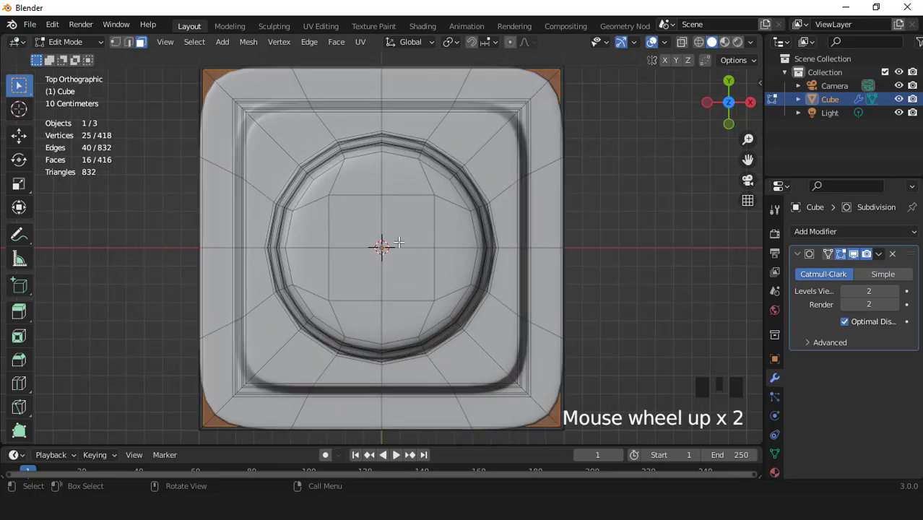
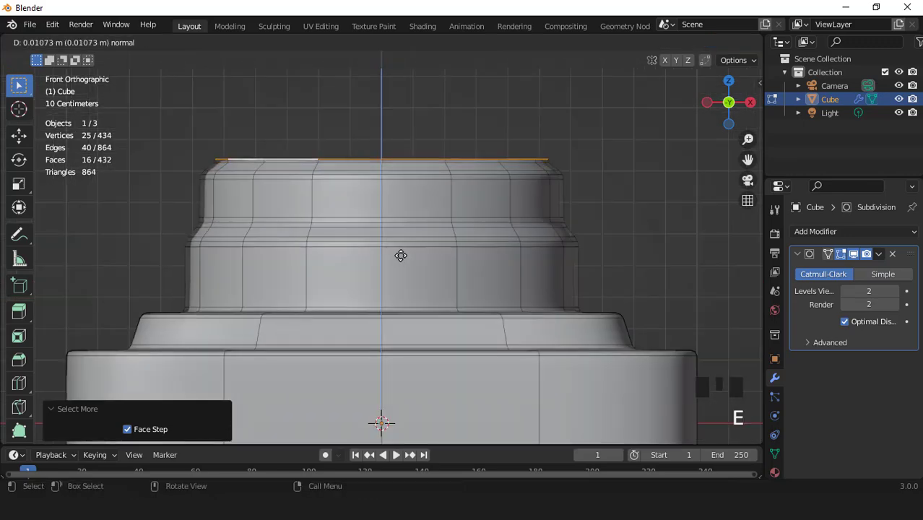
Step: Extrude the top circle about 4 m up in Z to form the column shaft
{"action": "scroll", "scroll_direction": "down", "scroll_amount": 3}
{"action": "key", "text": "e"}
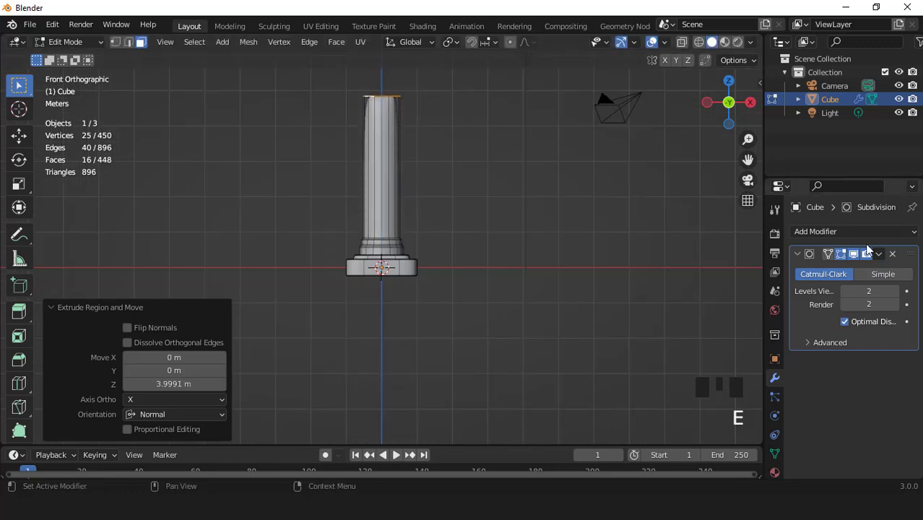
{"action": "left_click", "coordinate": [856, 260]}
{"action": "scroll", "scroll_direction": "up", "scroll_amount": 3}
Step: Add two loop cuts across the shaft and scale them along Z toward its top and bottom ends
{"action": "key", "text": "KP_8"}
{"action": "key", "text": "KP_8"}
{"action": "key", "text": "KP_8"}
{"action": "scroll", "scroll_direction": "up", "scroll_amount": 3}
{"action": "key", "text": "ctrl+r"}
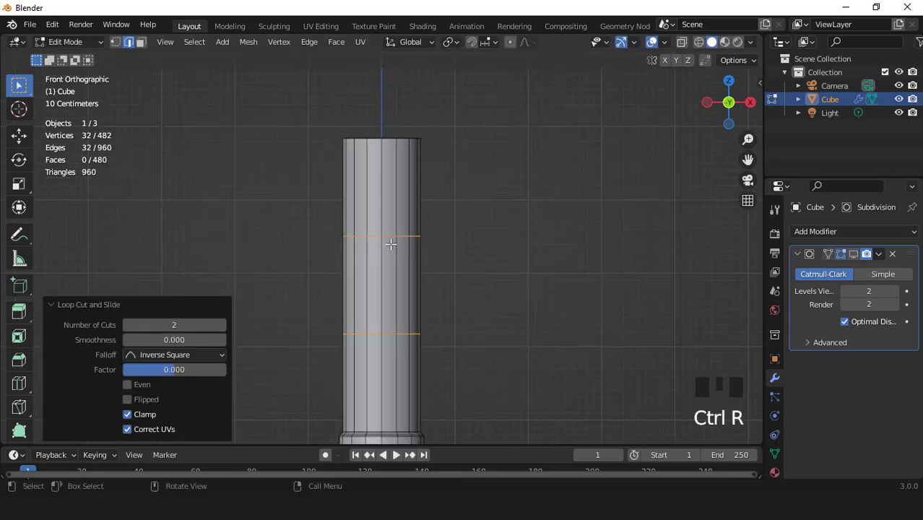
{"action": "scroll", "scroll_direction": "down", "scroll_amount": 3}
{"action": "key", "text": "s"}
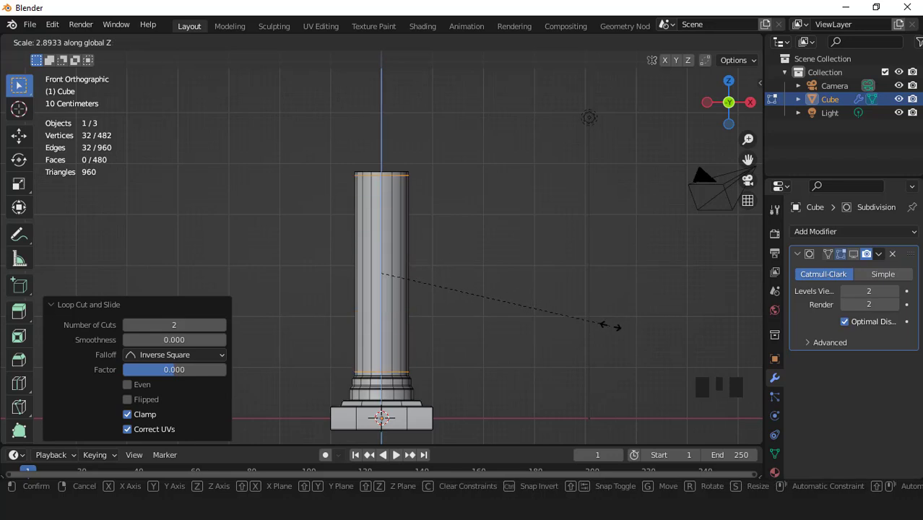
{"action": "scroll", "scroll_direction": "up", "scroll_amount": 3}
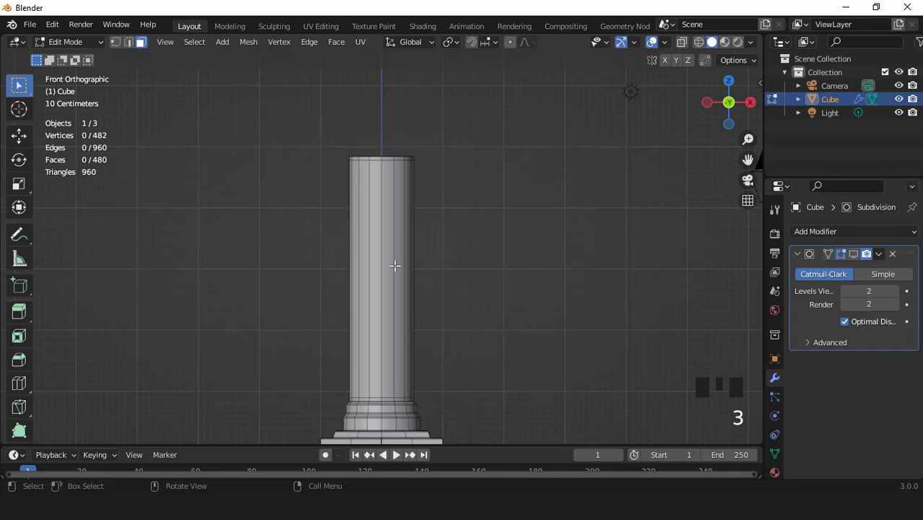
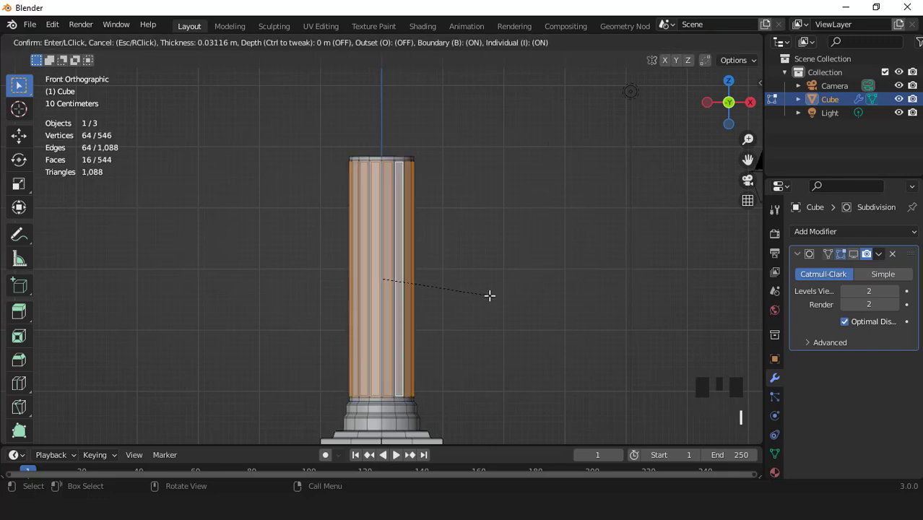
Step: Extrude every other inset shaft face slightly inward to carve the vertical flutes
{"action": "scroll", "scroll_direction": "up", "scroll_amount": 3}
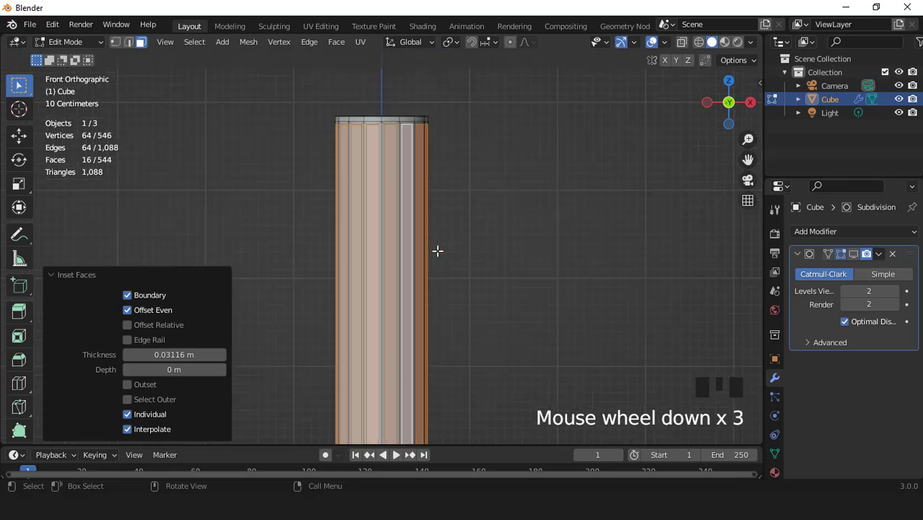
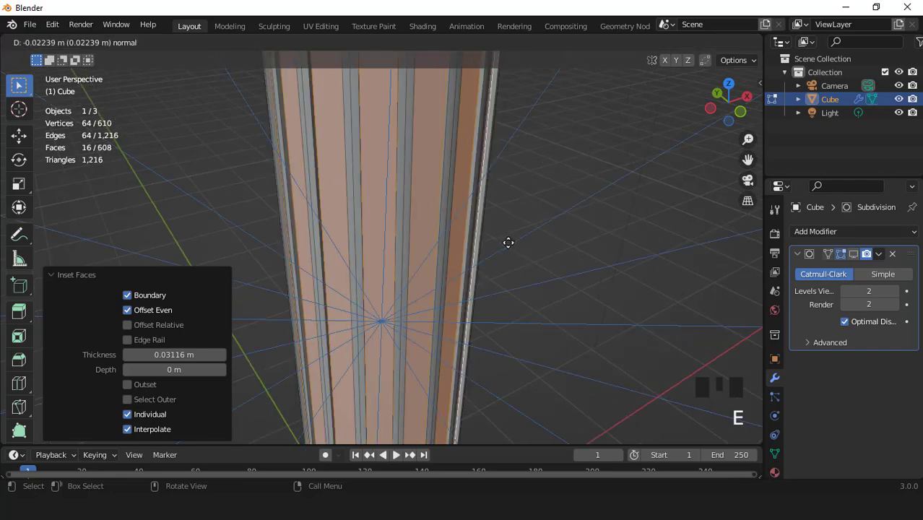
{"action": "key", "text": "e"}
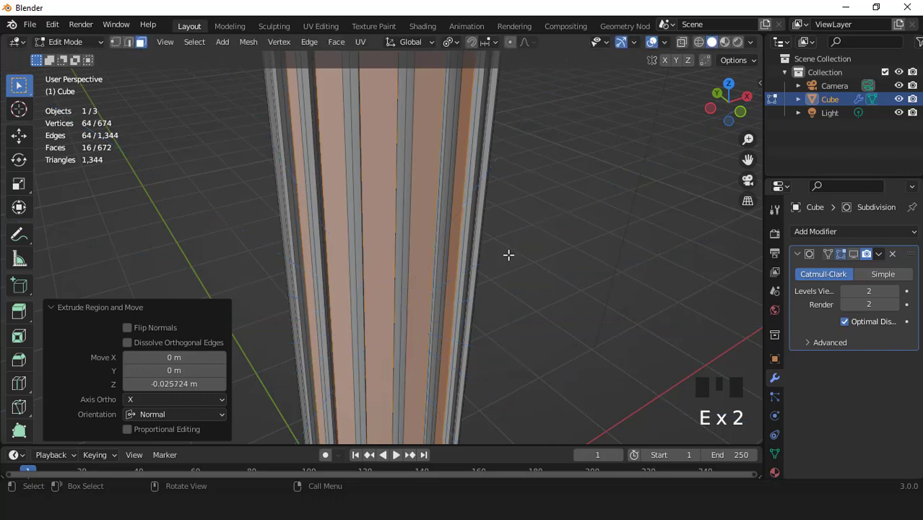
{"action": "key", "text": "e"}
{"action": "key", "text": "Tab"}
{"action": "scroll", "scroll_direction": "down", "scroll_amount": 3}
{"action": "left_click", "coordinate": [858, 259]}
Step: Inspect the fluted shaft and add a supporting loop cut across it
{"action": "left_click_drag", "start_coordinate": [367, 203], "coordinate": [384, 208]}
{"action": "scroll", "scroll_direction": "down", "scroll_amount": 3}
{"action": "key", "text": "KP_1"}
{"action": "key", "text": "Tab"}
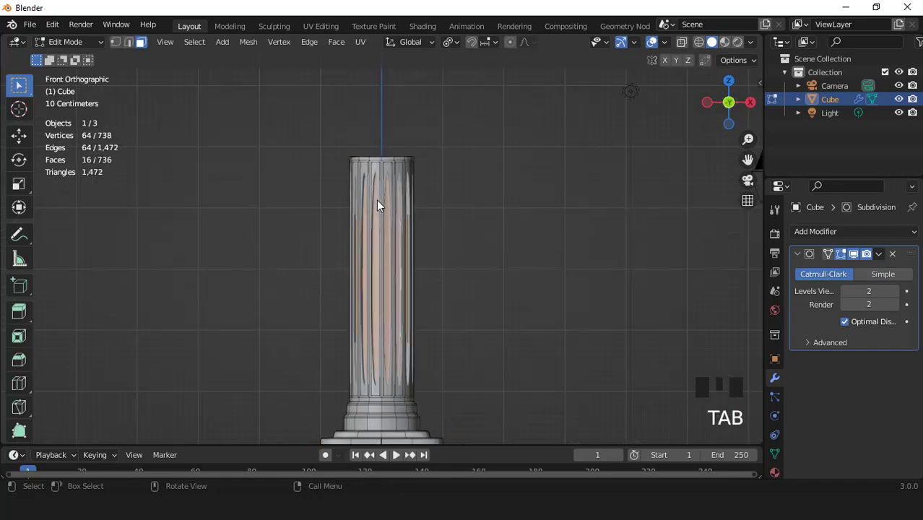
{"action": "key", "text": "ctrl+r"}
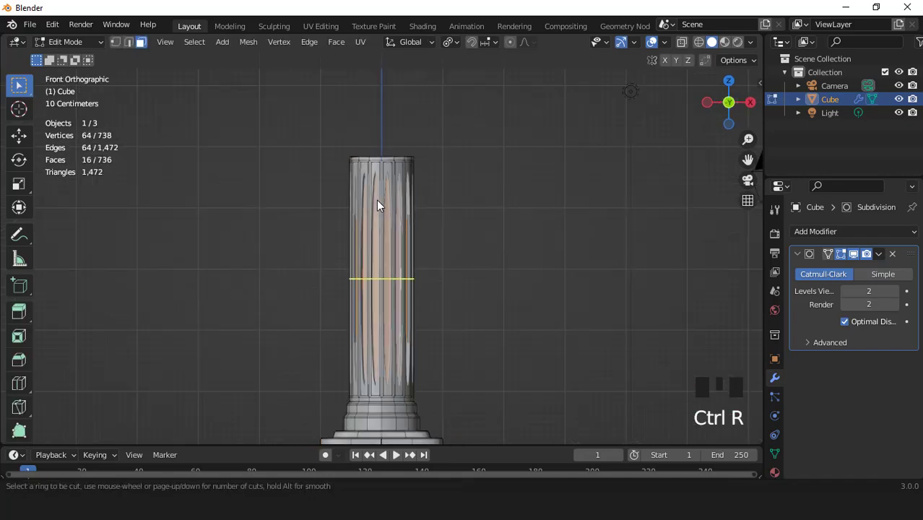
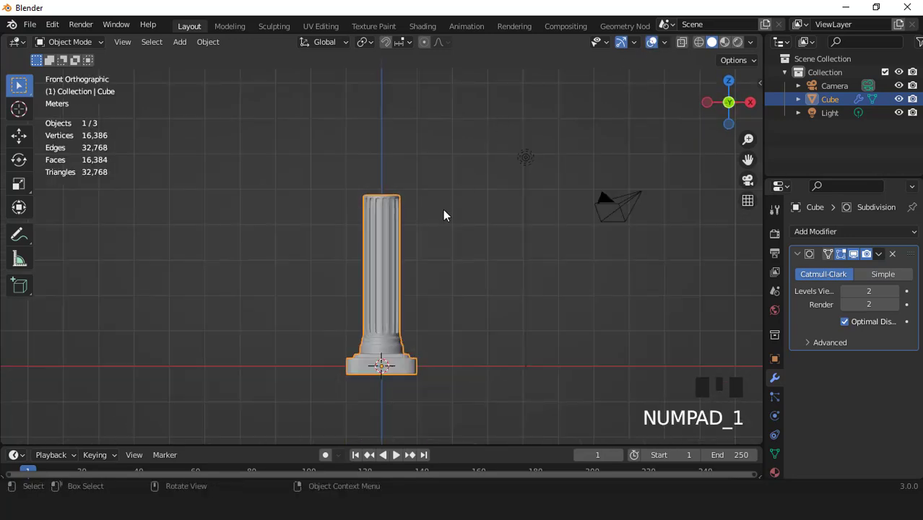
Step: Scale the whole column object to 0.828 along Z and move it down vertically
{"action": "key", "text": "KP_2"}
{"action": "key", "text": "KP_2"}
{"action": "key", "text": "KP_2"}
{"action": "key", "text": "KP_2"}
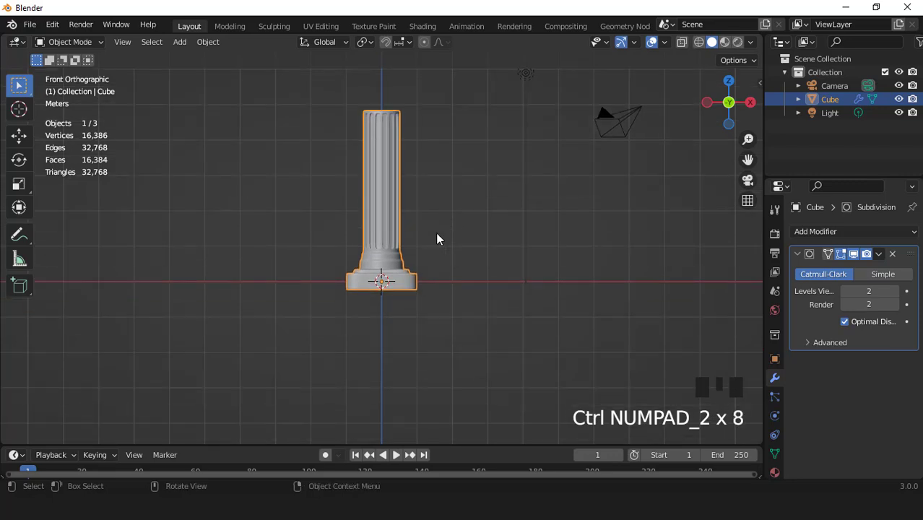
{"action": "scroll", "scroll_direction": "up", "scroll_amount": 3}
{"action": "key", "text": "Tab"}
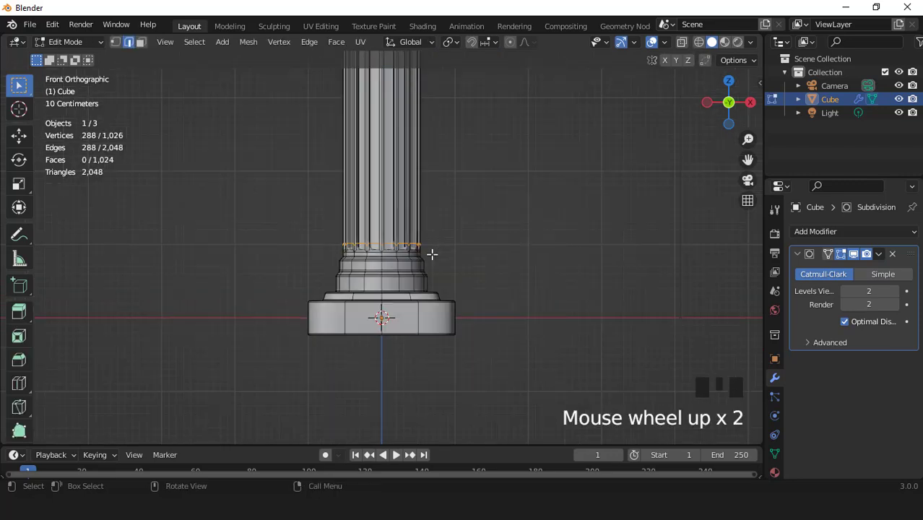
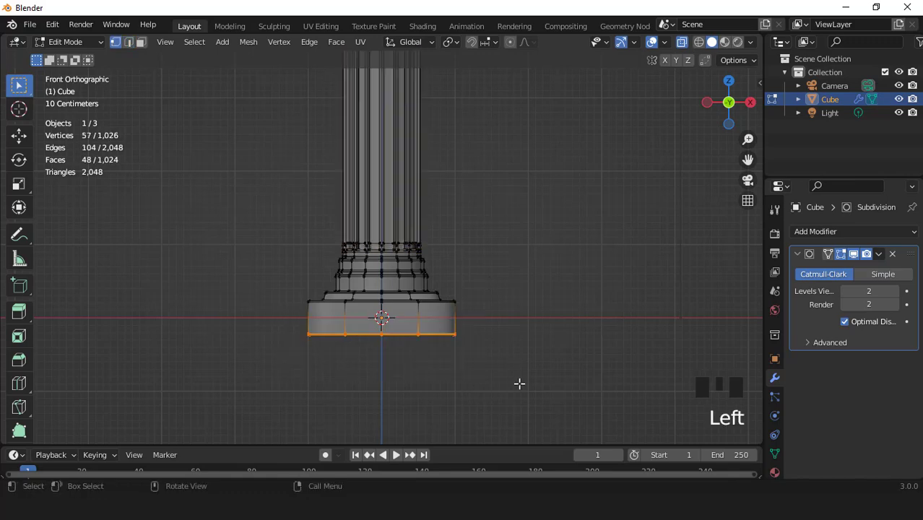
{"action": "key", "text": "g"}
{"action": "key", "text": "Tab"}
{"action": "left_click", "coordinate": [685, 49]}
{"action": "scroll", "scroll_direction": "down", "scroll_amount": 3}
{"action": "scroll", "scroll_direction": "up", "scroll_amount": 3}
{"action": "key", "text": "s"}
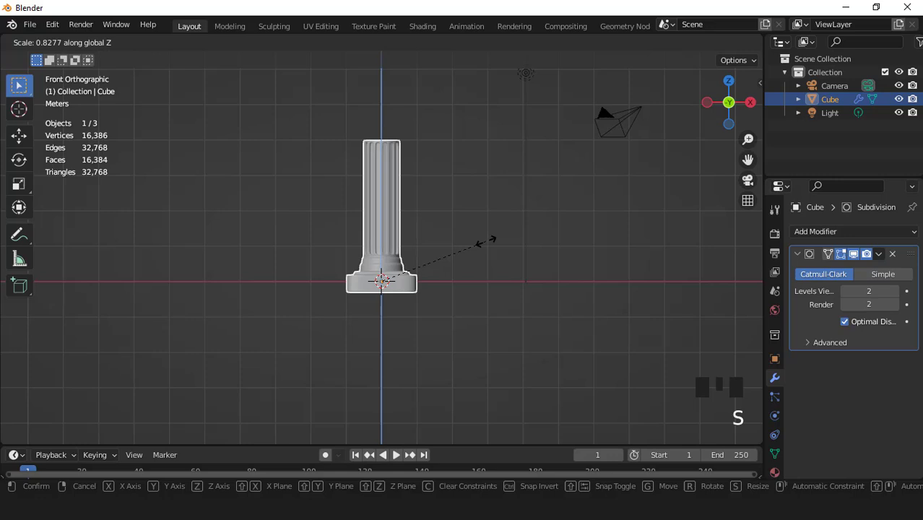
{"action": "scroll", "scroll_direction": "up", "scroll_amount": 3}
{"action": "key", "text": "g"}
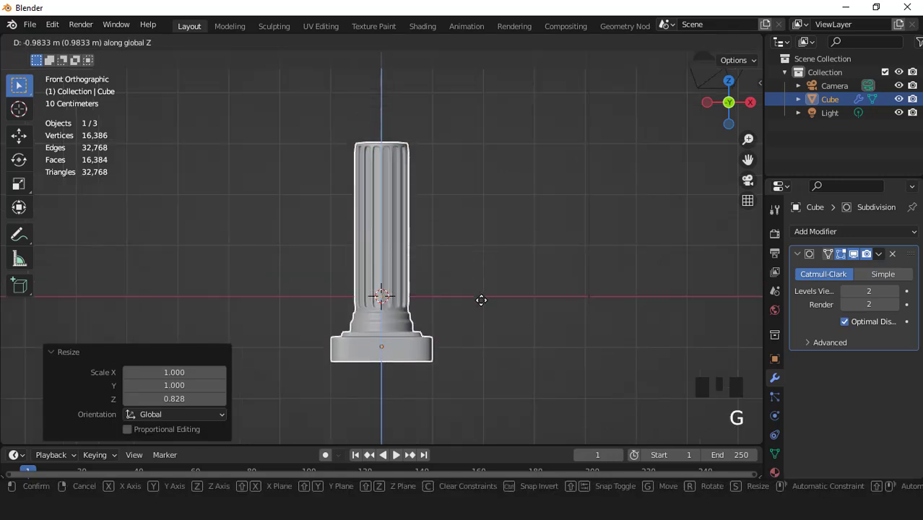
Step: Select all of the column's geometry, apply its transforms and switch to face selection
{"action": "scroll", "scroll_direction": "down", "scroll_amount": 3}
{"action": "key", "text": "Tab"}
{"action": "key", "text": "a"}
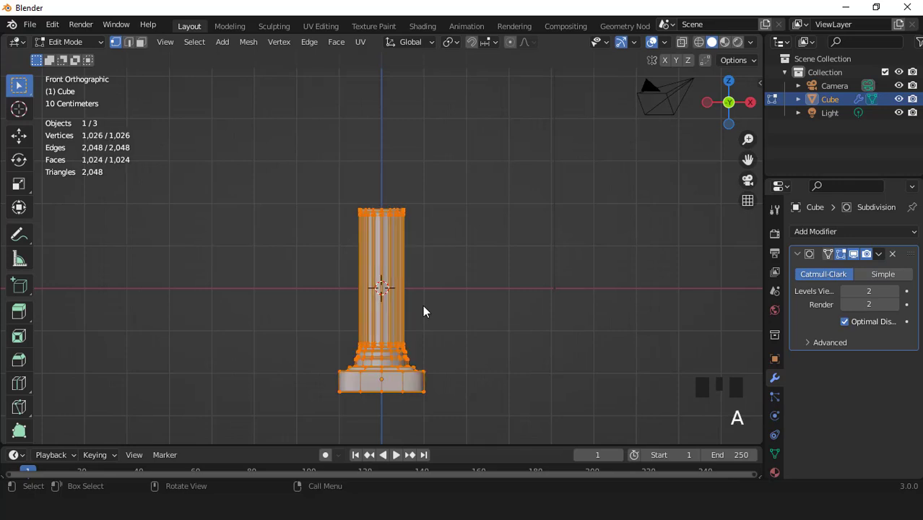
{"action": "key", "text": "3"}
{"action": "key", "text": "Tab"}
{"action": "key", "text": "ctrl+a"}
{"action": "key", "text": "Tab"}
{"action": "left_click", "coordinate": [859, 262]}
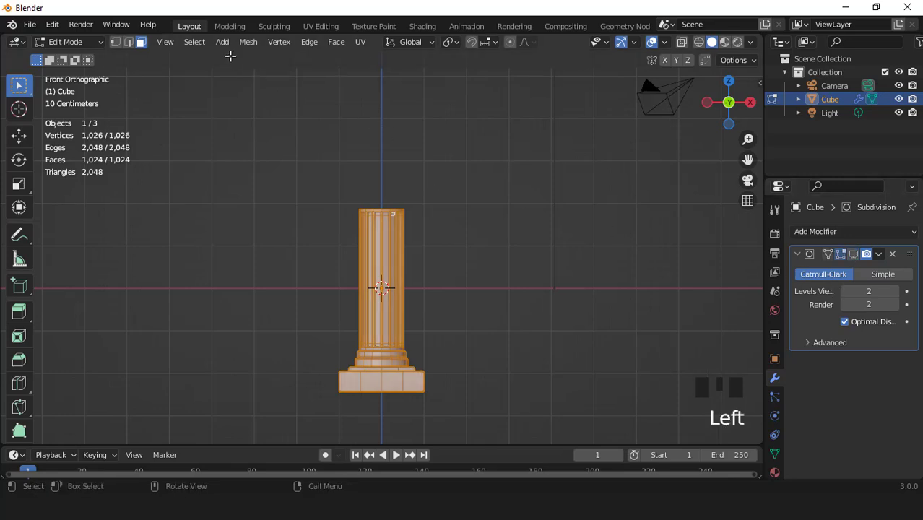
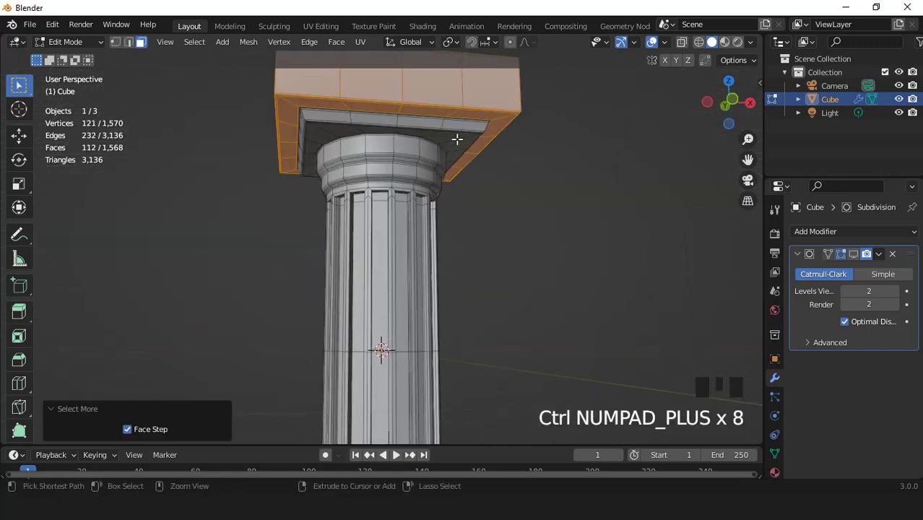
Step: Expand the selection over the capital's top block so it can be deleted
{"action": "key", "text": "KP_Decimal"}
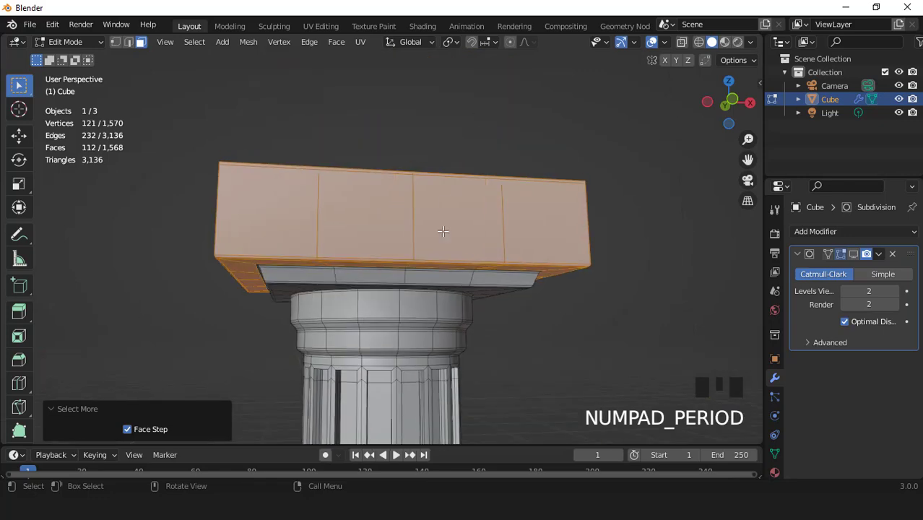
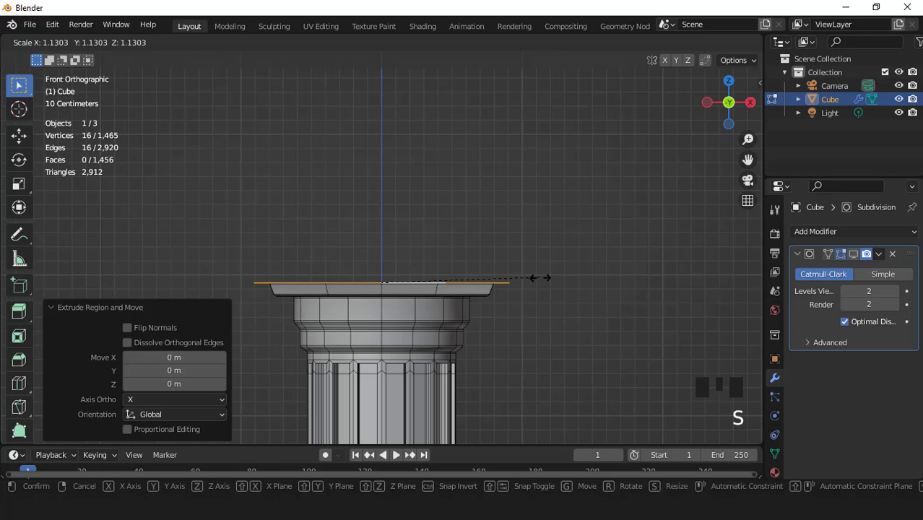
Step: Extrude the widened rim (scaled 1.135) upward into a square slab and inset its top faces
{"action": "key", "text": "KP_7"}
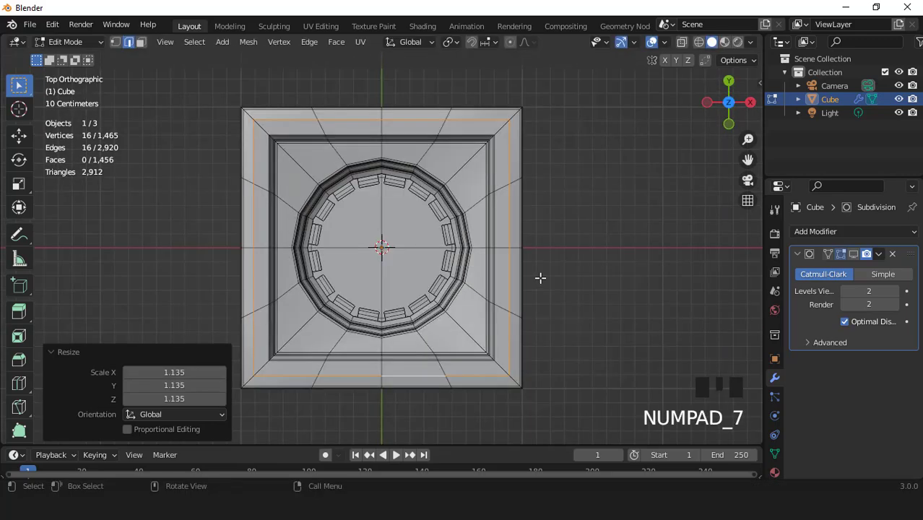
{"action": "key", "text": "KP_1"}
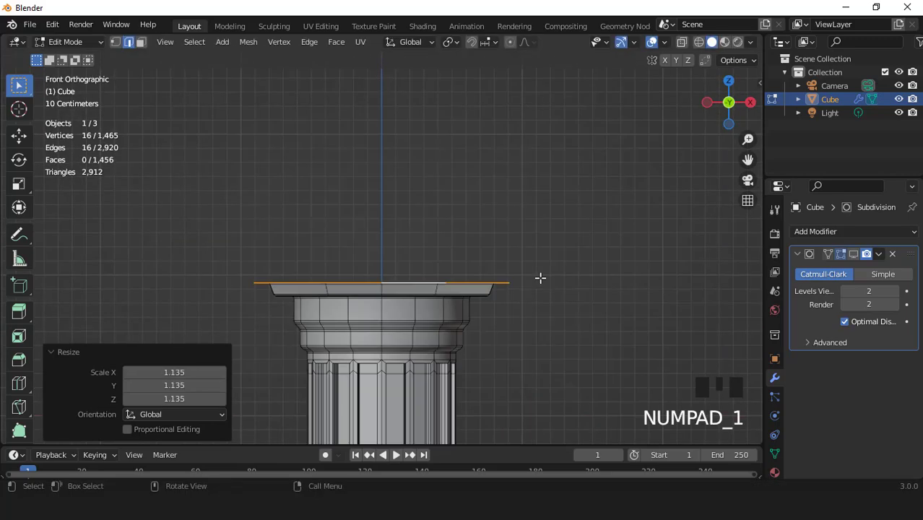
{"action": "key", "text": "e"}
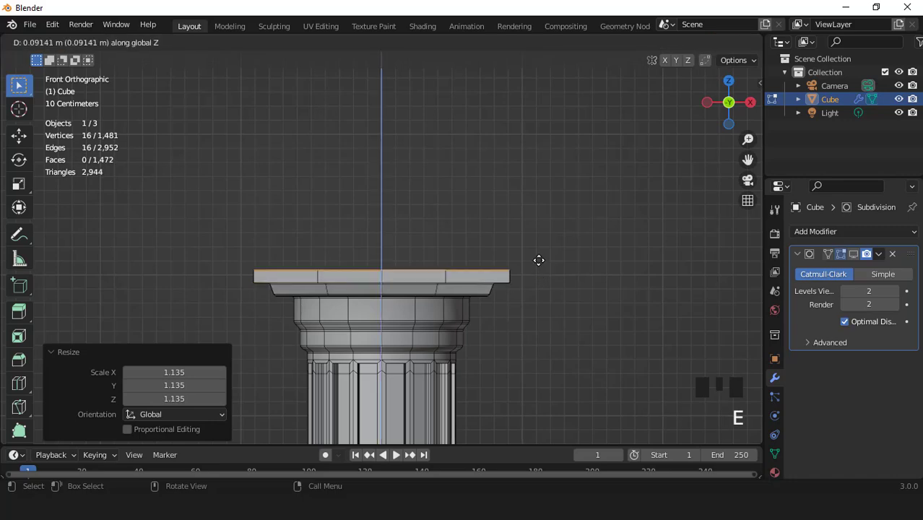
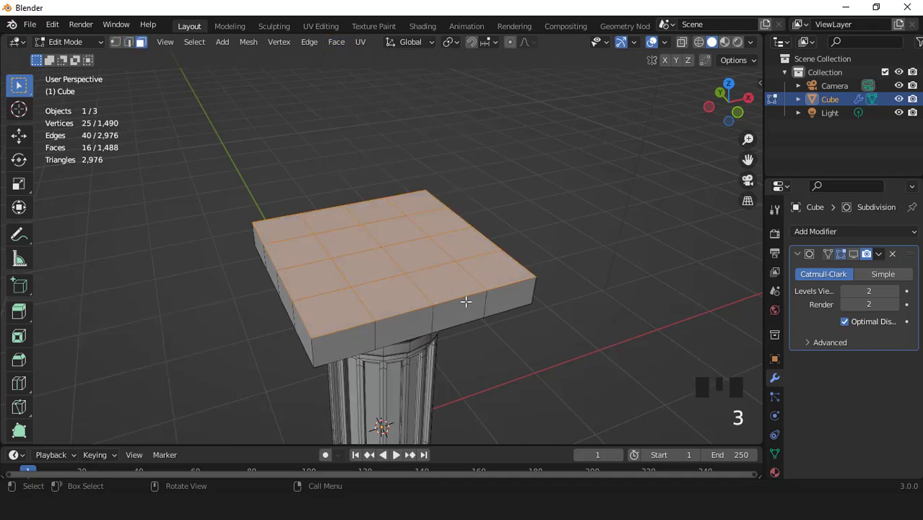
{"action": "key", "text": "i"}
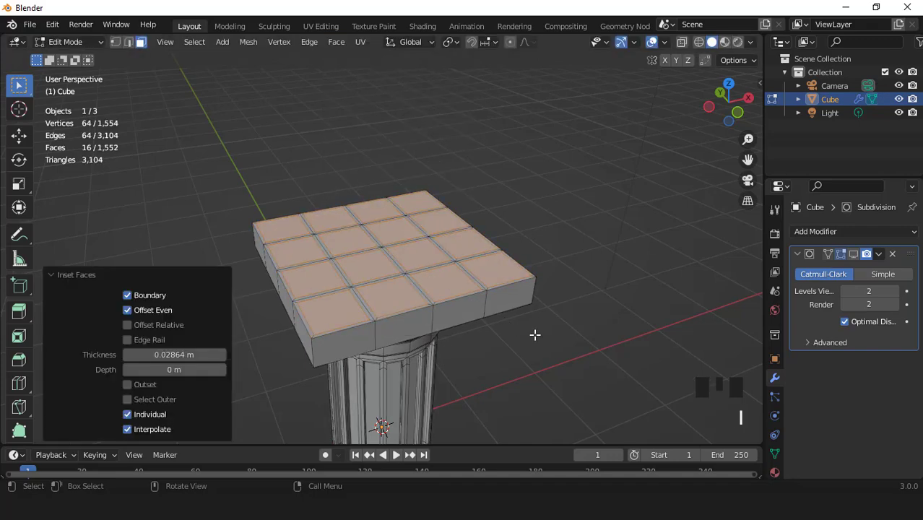
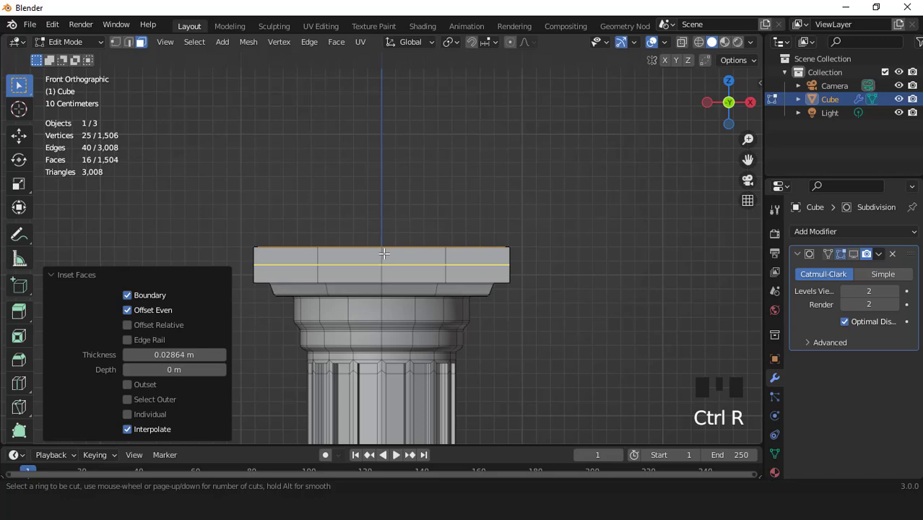
Step: Spread edge loops along the slab's height, add another loop near its edge and inspect the capital
{"action": "key", "text": "s"}
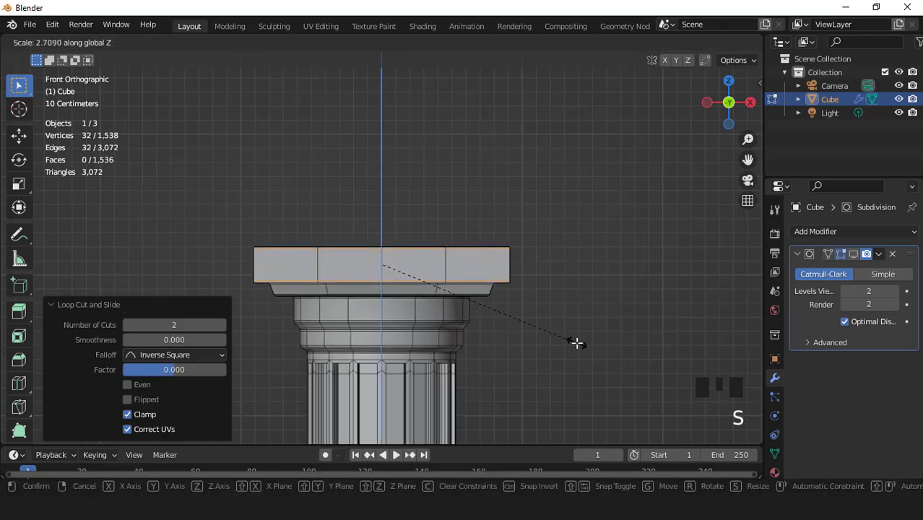
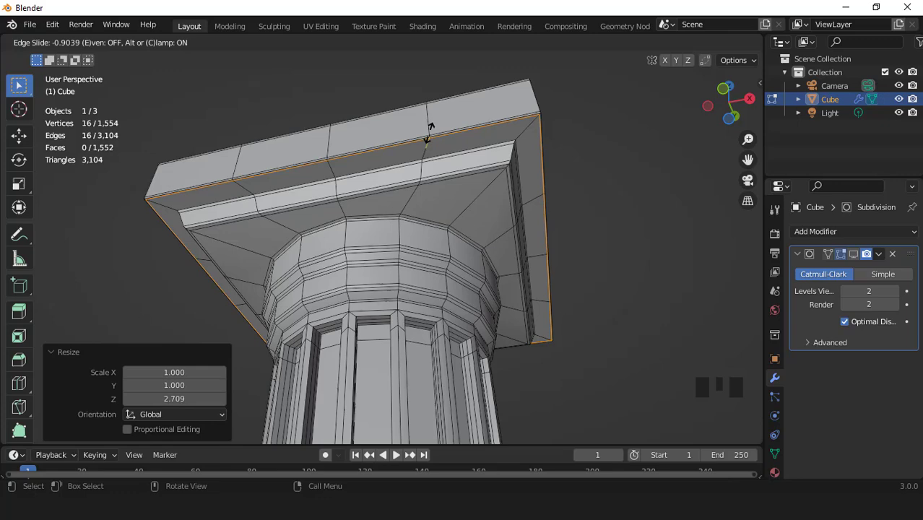
{"action": "key", "text": "ctrl+r"}
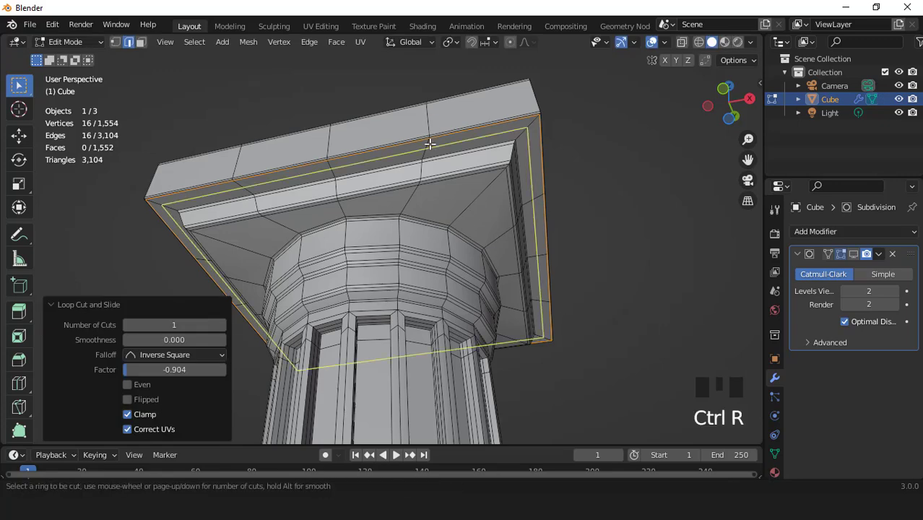
{"action": "key", "text": "Tab"}
{"action": "scroll", "scroll_direction": "down", "scroll_amount": 3}
{"action": "left_click_drag", "start_coordinate": [368, 261], "coordinate": [633, 244]}
{"action": "left_click", "coordinate": [633, 243]}
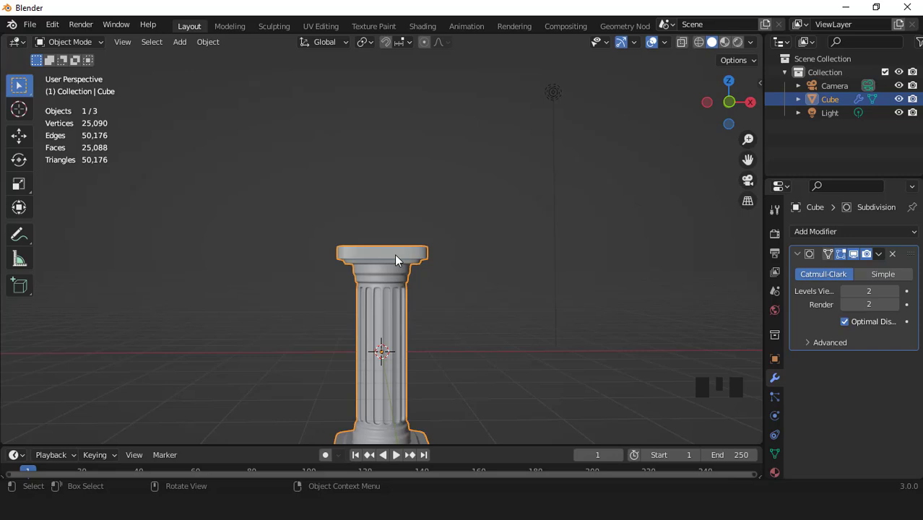
Step: Scale the bottom plinth block 1.045 horizontally (S Shift+Z) and return to Object Mode
{"action": "key", "text": "KP_1"}
{"action": "key", "text": "KP_2"}
{"action": "key", "text": "KP_2"}
{"action": "key", "text": "KP_2"}
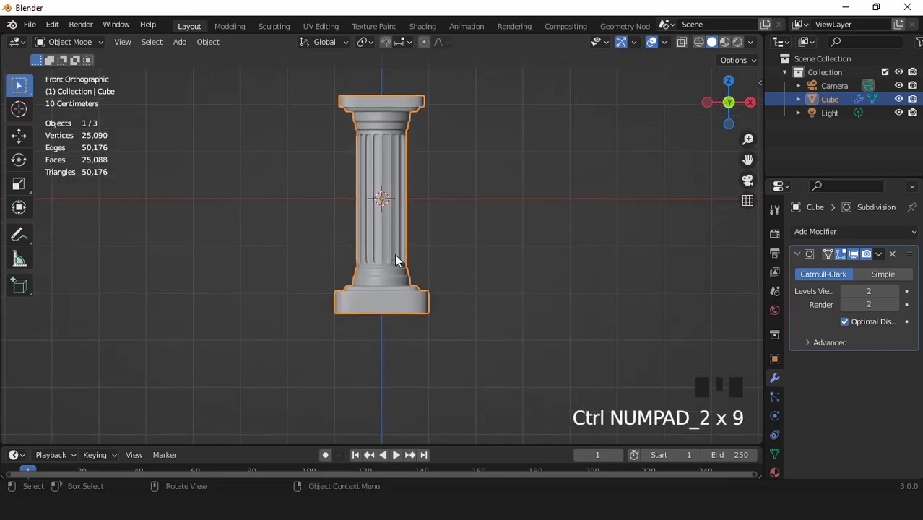
{"action": "key", "text": "KP_2"}
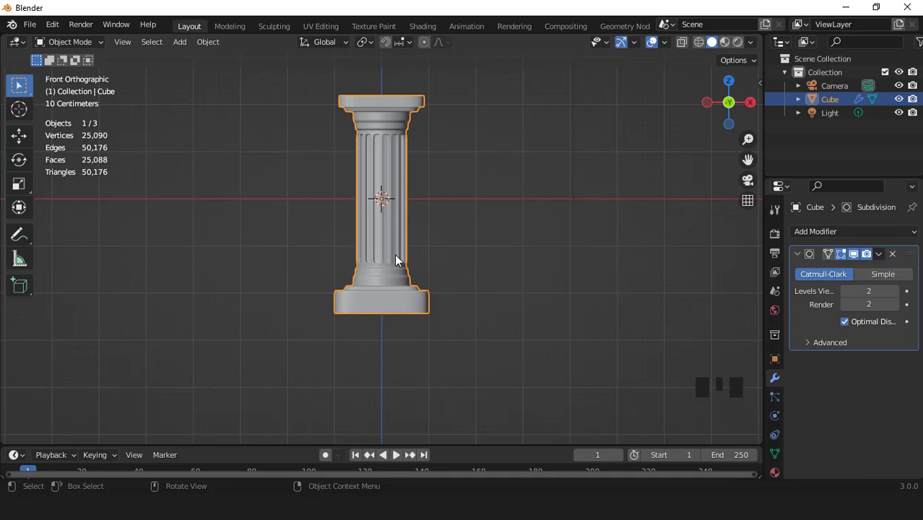
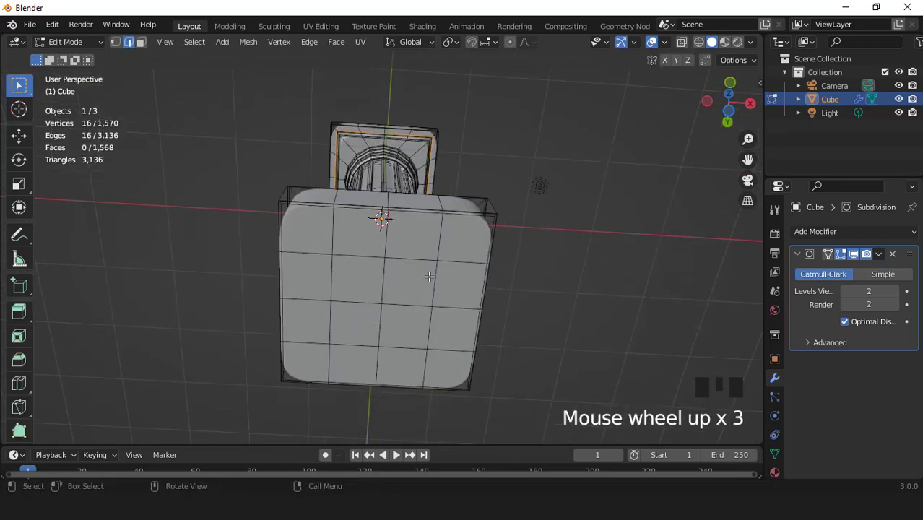
{"action": "scroll", "scroll_direction": "up", "scroll_amount": 3}
{"action": "key", "text": "KP_7"}
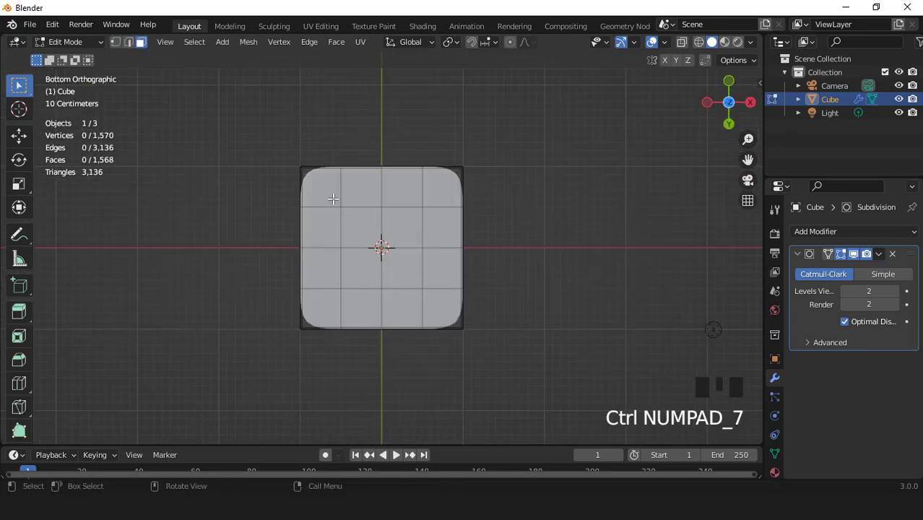
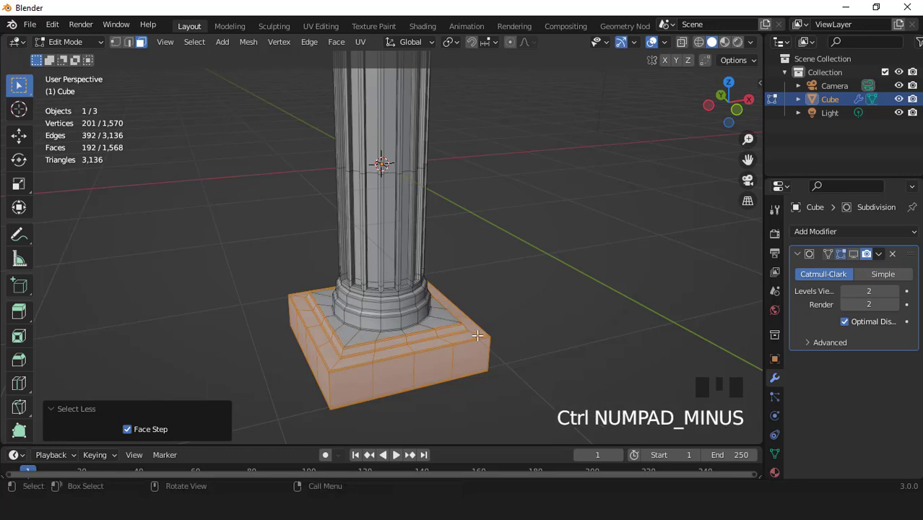
{"action": "key", "text": "s"}
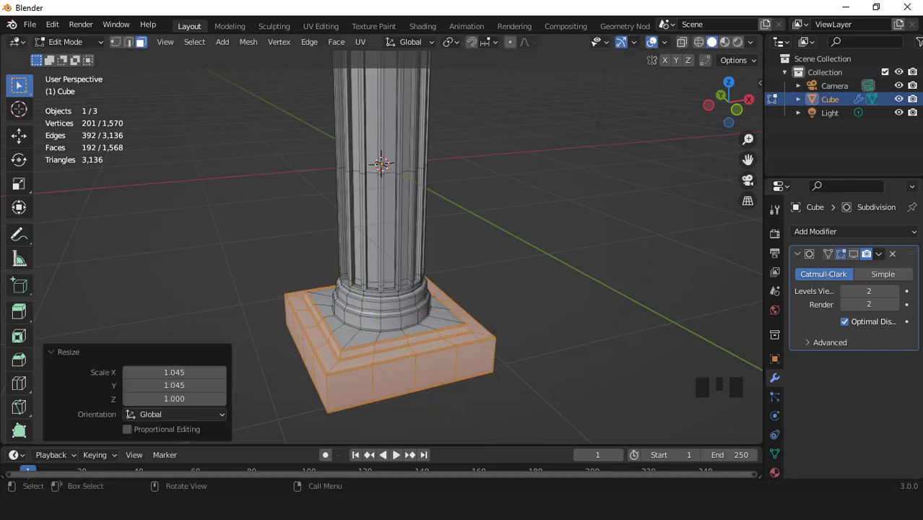
{"action": "key", "text": "KP_1"}
{"action": "scroll", "scroll_direction": "down", "scroll_amount": 3}
{"action": "key", "text": "Tab"}
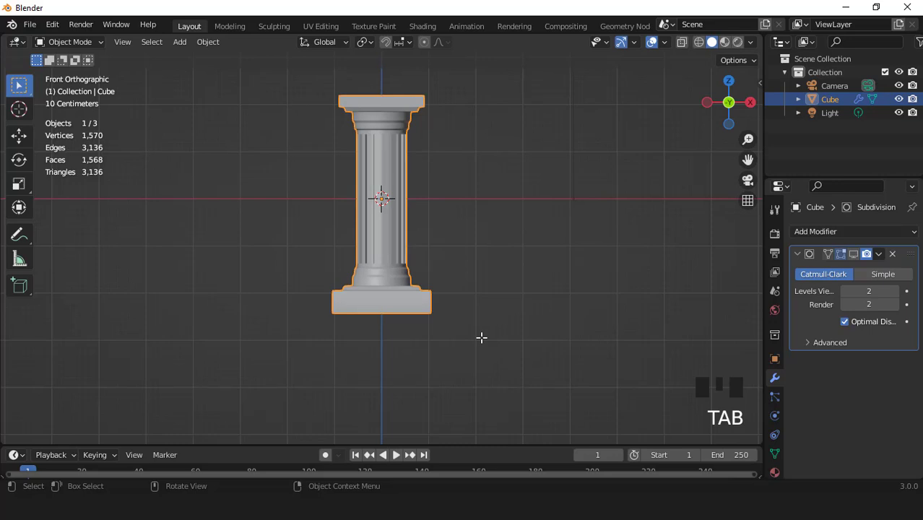
Step: Raise the capital's top block higher along Z in Edit Mode, then leave editing
{"action": "scroll", "scroll_direction": "up", "scroll_amount": 3}
{"action": "scroll", "scroll_direction": "down", "scroll_amount": 3}
{"action": "key", "text": "KP_8"}
{"action": "key", "text": "KP_8"}
{"action": "key", "text": "KP_8"}
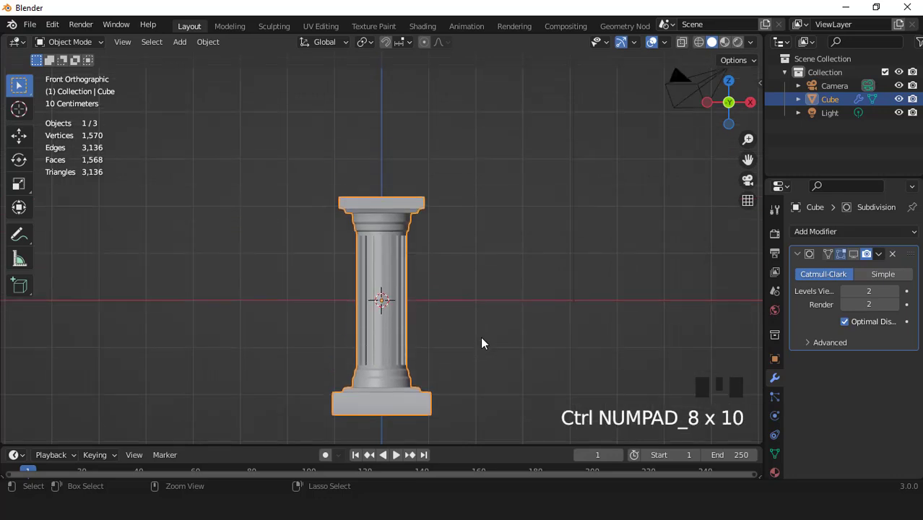
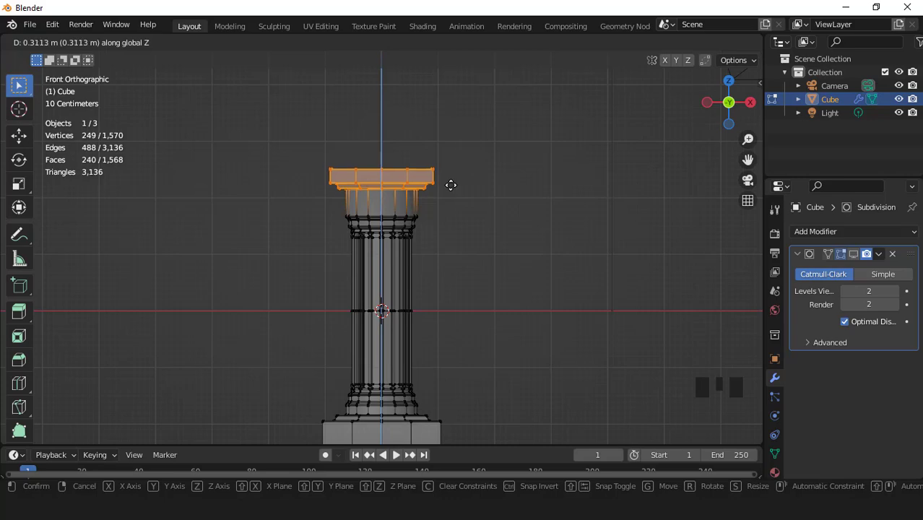
{"action": "key", "text": "Tab"}
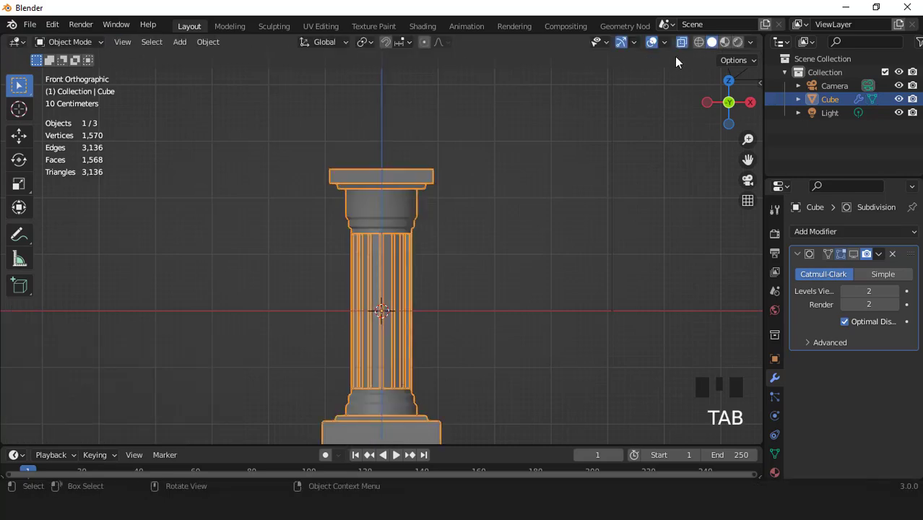
Step: Add a new Mesh Cylinder to the scene as a separate object
{"action": "left_click_drag", "start_coordinate": [688, 45], "coordinate": [428, 199]}
{"action": "scroll", "scroll_direction": "down", "scroll_amount": 3}
{"action": "left_click_drag", "start_coordinate": [428, 231], "coordinate": [440, 224]}
{"action": "scroll", "scroll_direction": "up", "scroll_amount": 3}
{"action": "left_click_drag", "start_coordinate": [398, 184], "coordinate": [859, 259]}
{"action": "left_click", "coordinate": [859, 259]}
{"action": "scroll", "scroll_direction": "down", "scroll_amount": 3}
{"action": "left_click_drag", "start_coordinate": [401, 262], "coordinate": [422, 243]}
{"action": "scroll", "scroll_direction": "down", "scroll_amount": 3}
{"action": "scroll", "scroll_direction": "up", "scroll_amount": 3}
{"action": "left_click_drag", "start_coordinate": [181, 47], "coordinate": [270, 292]}
Step: Isolate the cylinder in local view and enter Edit Mode with all geometry selected
{"action": "key", "text": "KP_Divide"}
{"action": "key", "text": "KP_1"}
{"action": "scroll", "scroll_direction": "down", "scroll_amount": 3}
{"action": "key", "text": "Tab"}
{"action": "key", "text": "2"}
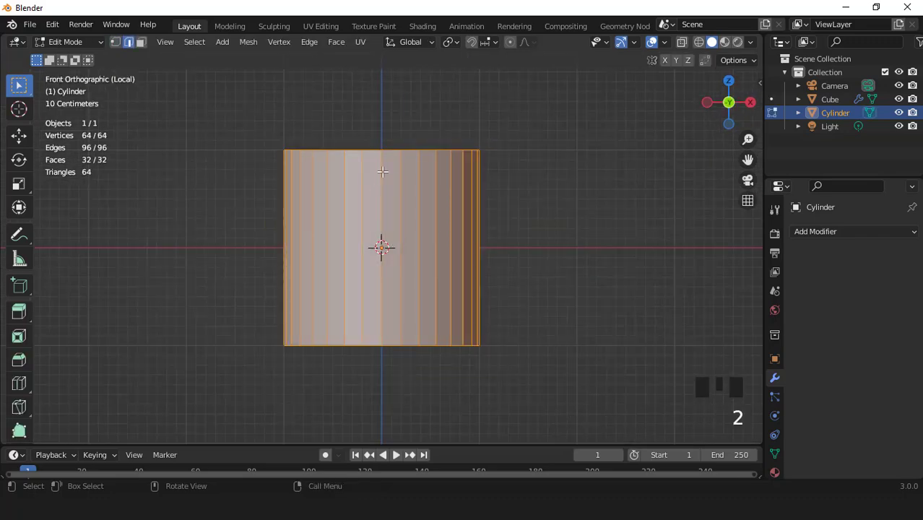
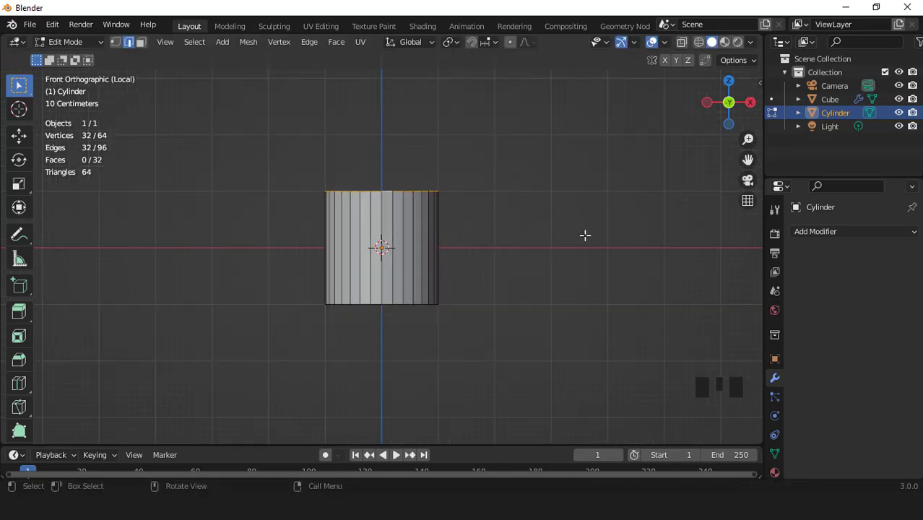
Step: Collapse the cylinder's top ring to a point and stretch it into a tall cone
{"action": "key", "text": "s"}
{"action": "key", "text": "Tab"}
{"action": "scroll", "scroll_direction": "down", "scroll_amount": 3}
{"action": "key", "text": "s"}
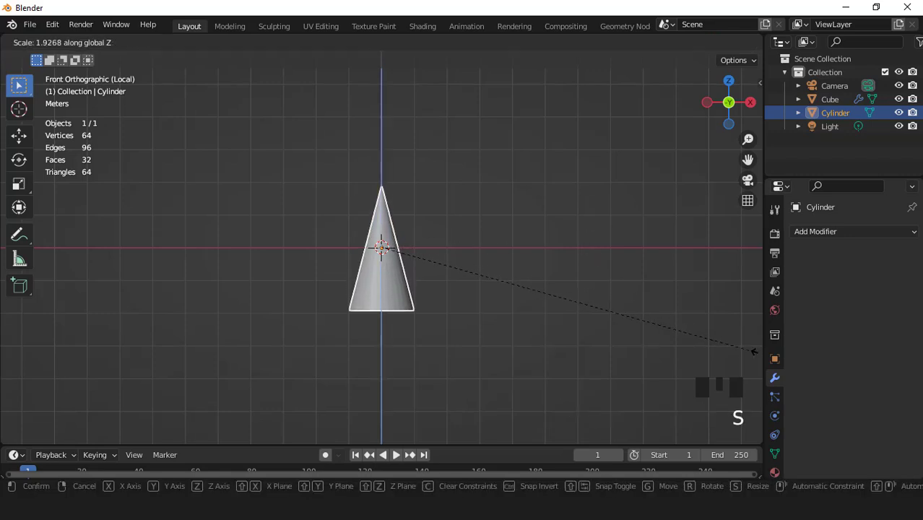
{"action": "scroll", "scroll_direction": "up", "scroll_amount": 3}
Step: Cut 40 evenly spaced horizontal edge loops along the cone and return to Object Mode
{"action": "key", "text": "Tab"}
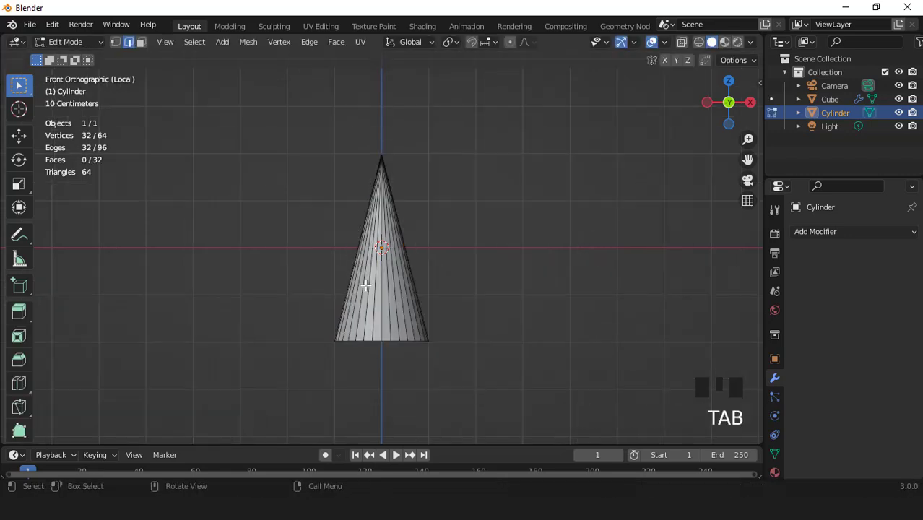
{"action": "key", "text": "ctrl+r"}
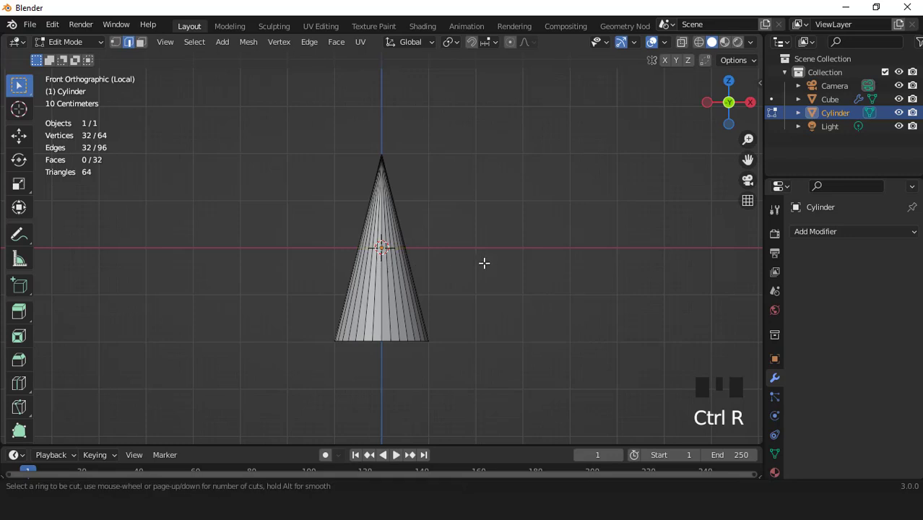
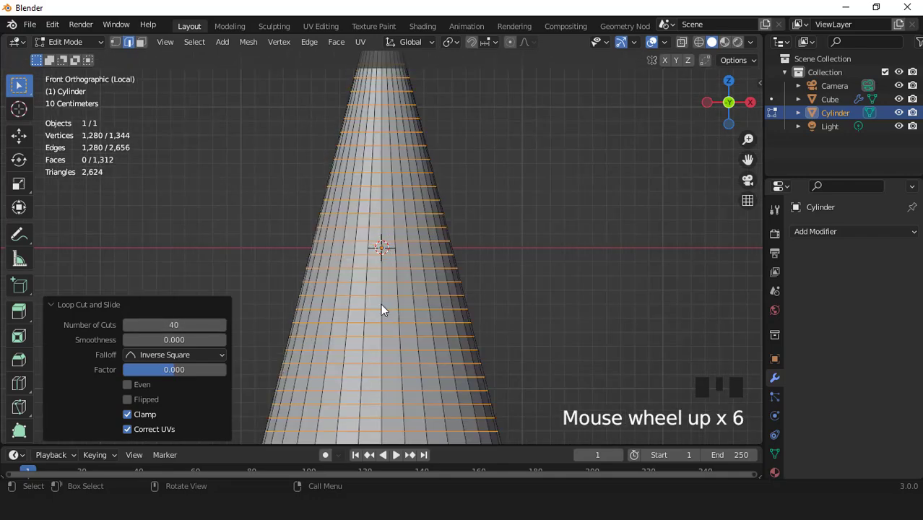
{"action": "left_click", "coordinate": [386, 311]}
{"action": "scroll", "scroll_direction": "down", "scroll_amount": 3}
{"action": "key", "text": "Tab"}
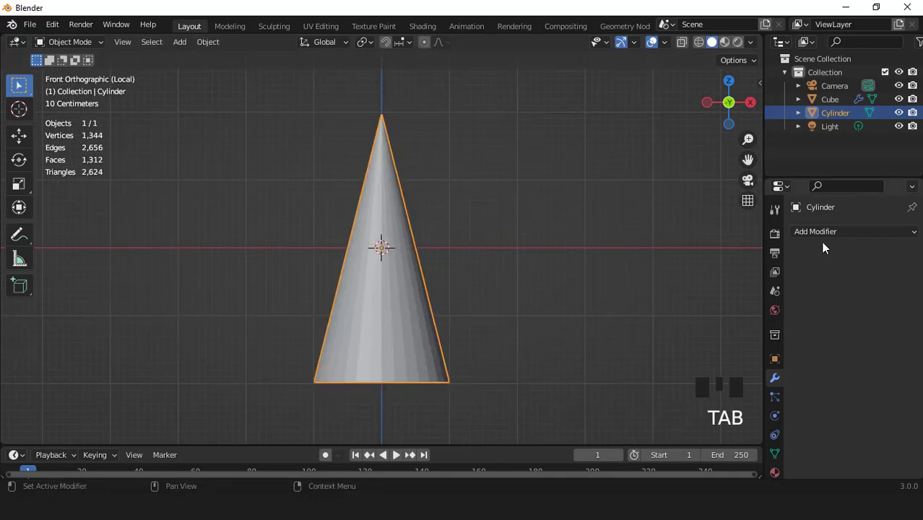
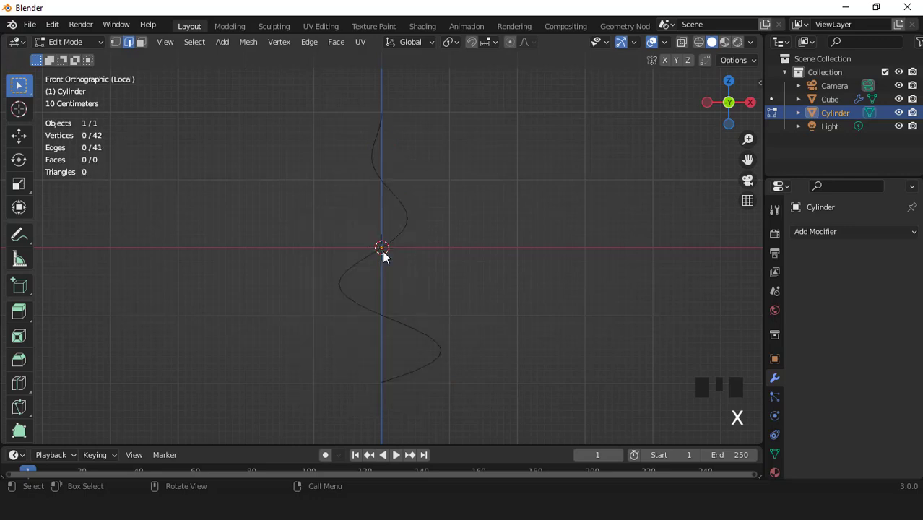
Step: Flatten the wire helix to zero height on Z and rotate the flat spiral in top view
{"action": "key", "text": "Tab"}
{"action": "scroll", "scroll_direction": "down", "scroll_amount": 3}
{"action": "key", "text": "s"}
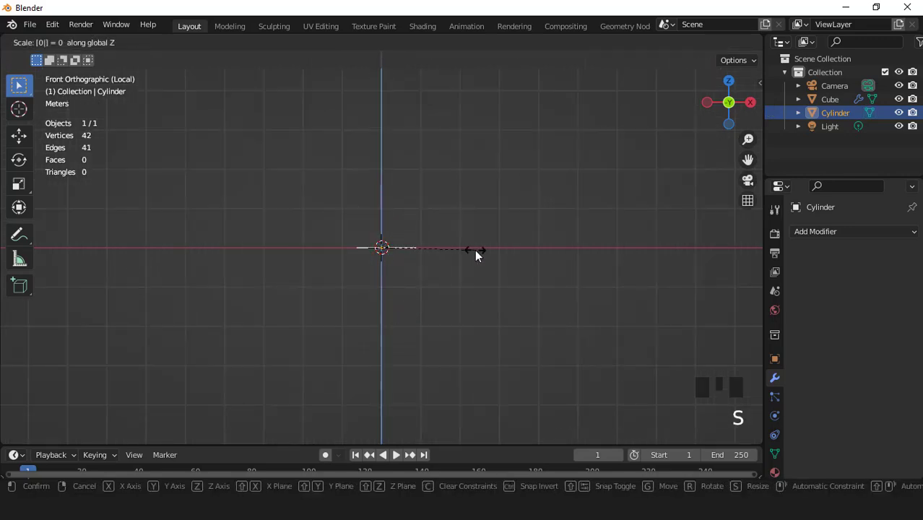
{"action": "key", "text": "KP_7"}
{"action": "scroll", "scroll_direction": "up", "scroll_amount": 3}
{"action": "key", "text": "r"}
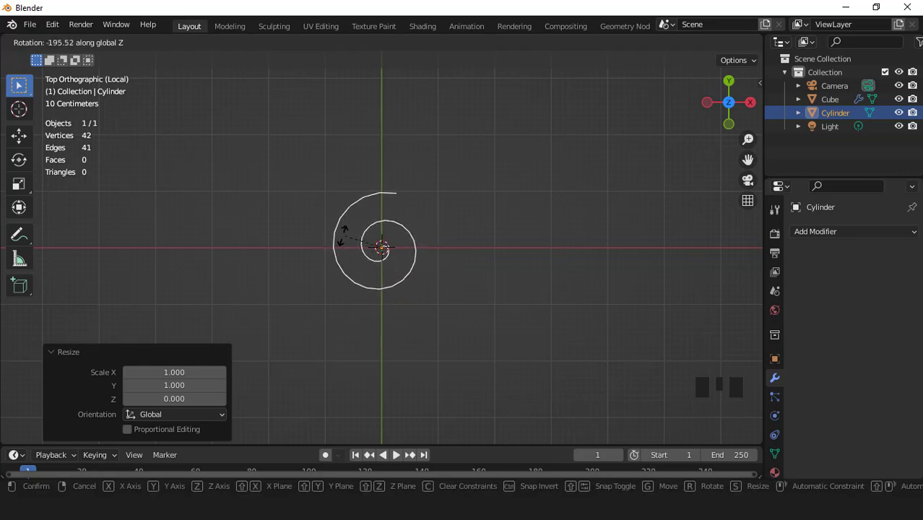
{"action": "scroll", "scroll_direction": "up", "scroll_amount": 3}
{"action": "key", "text": "Tab"}
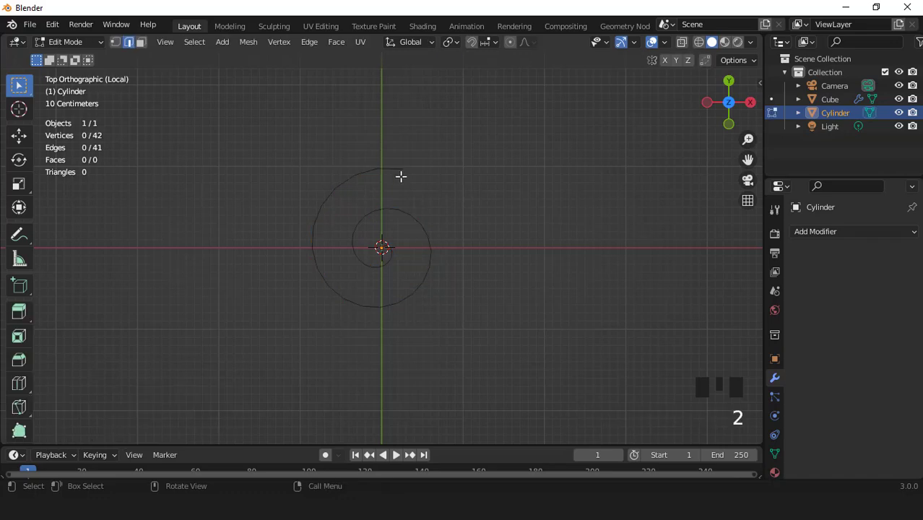
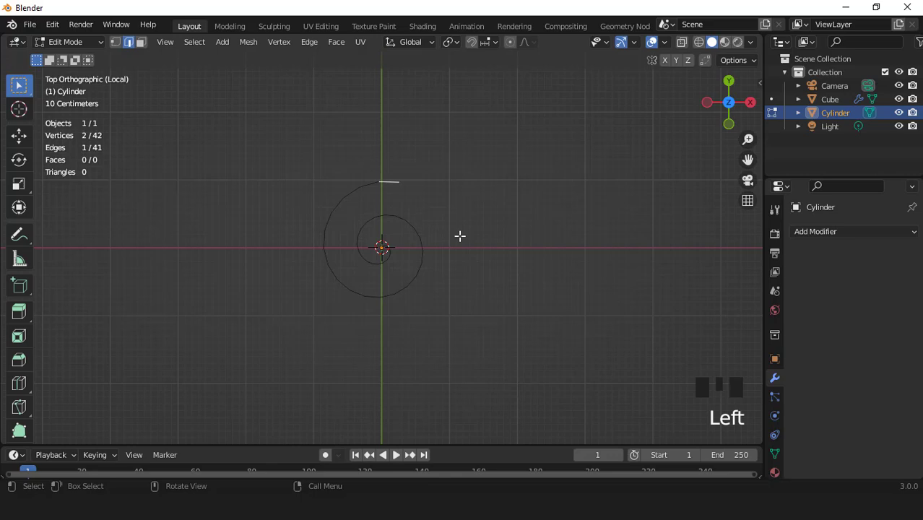
Step: Stand the spiral upright 90° on X, move it left along X, and apply all transforms
{"action": "key", "text": "z"}
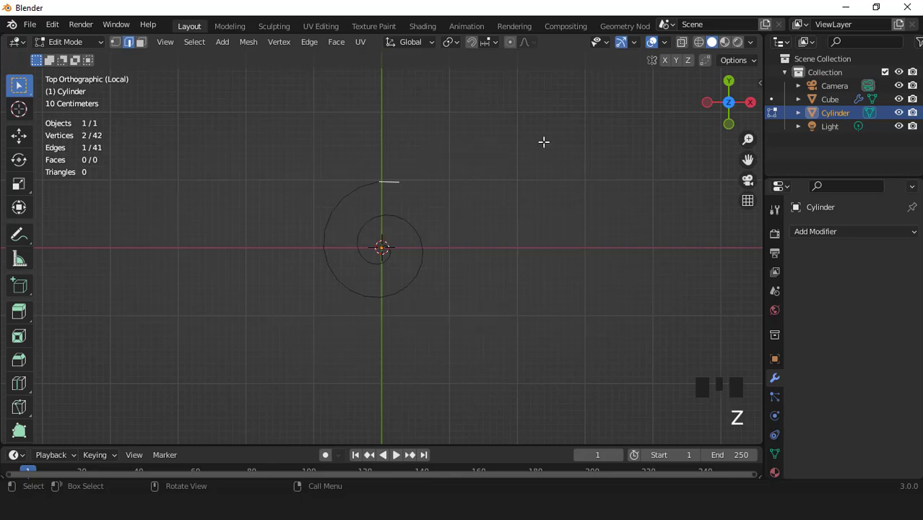
{"action": "scroll", "scroll_direction": "up", "scroll_amount": 3}
{"action": "scroll", "scroll_direction": "down", "scroll_amount": 3}
{"action": "key", "text": "s"}
{"action": "key", "text": "Tab"}
{"action": "key", "text": "KP_1"}
{"action": "key", "text": "r"}
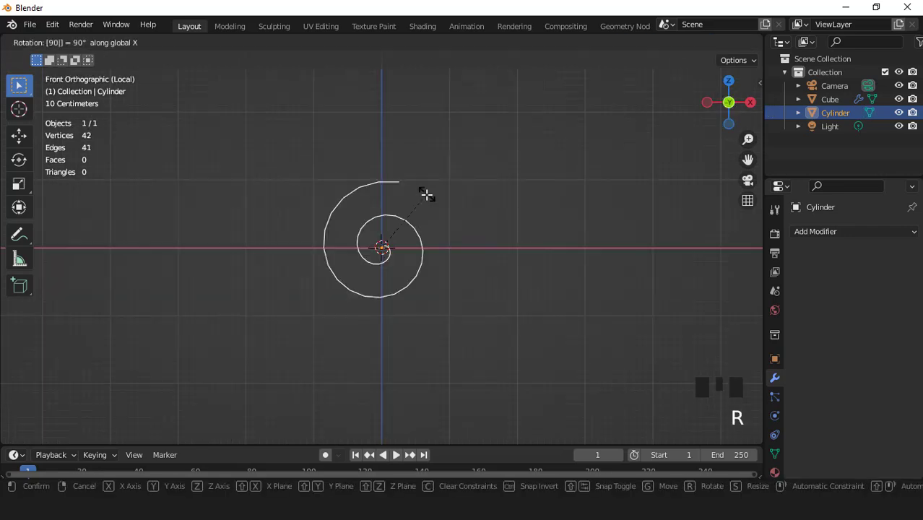
{"action": "key", "text": "g"}
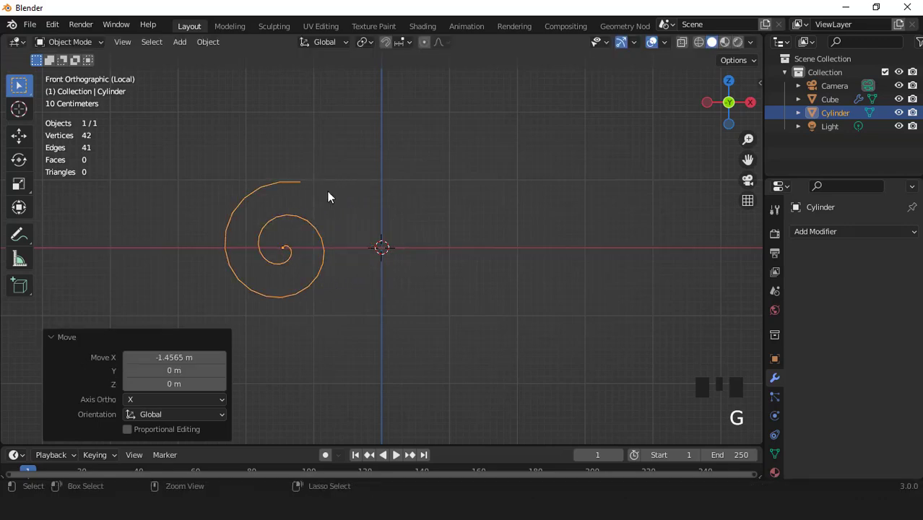
{"action": "key", "text": "ctrl+a"}
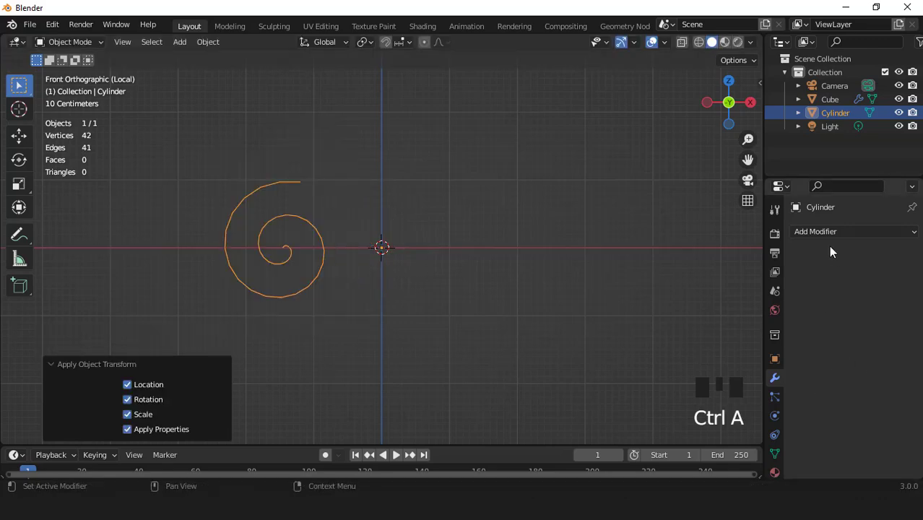
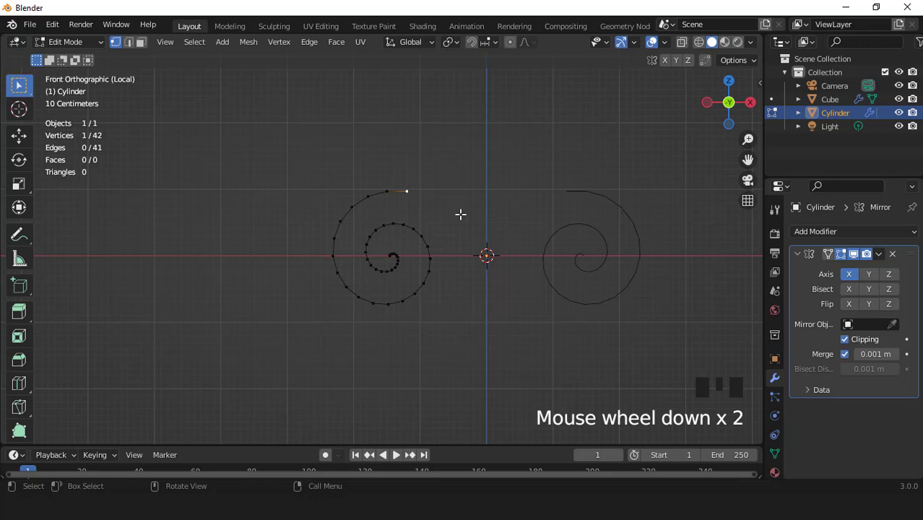
Step: Extrude the spiral's end vertex horizontally along X and exit local view to see the column
{"action": "scroll", "scroll_direction": "up", "scroll_amount": 3}
{"action": "key", "text": "e"}
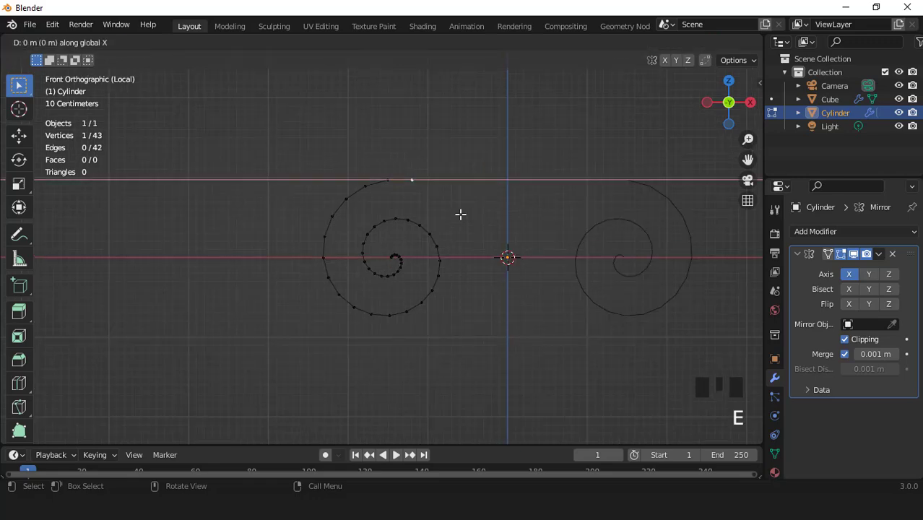
{"action": "key", "text": "Tab"}
{"action": "scroll", "scroll_direction": "down", "scroll_amount": 3}
{"action": "left_click_drag", "start_coordinate": [452, 260], "coordinate": [491, 271]}
{"action": "scroll", "scroll_direction": "up", "scroll_amount": 3}
{"action": "key", "text": "KP_Divide"}
Step: Shrink the mirrored spiral to about half size and raise it up to the capital
{"action": "key", "text": "KP_1"}
{"action": "key", "text": "s"}
{"action": "key", "text": "g"}
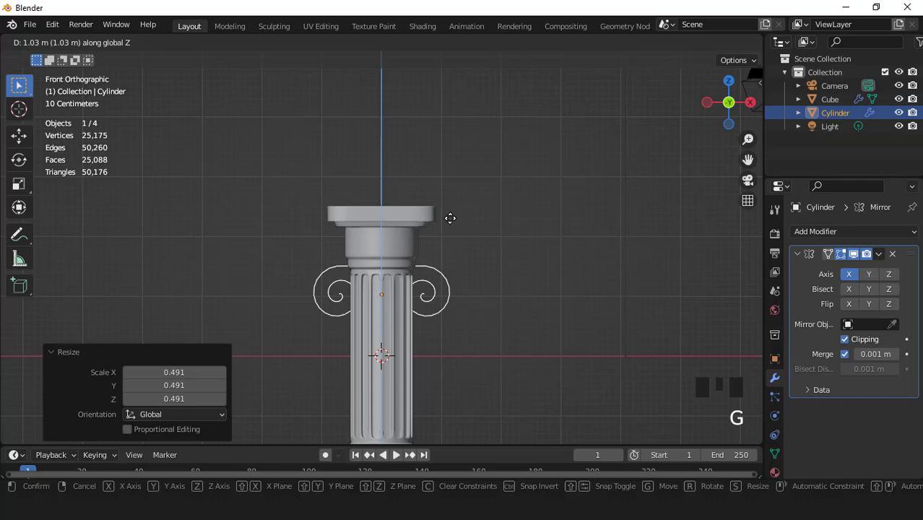
{"action": "scroll", "scroll_direction": "up", "scroll_amount": 3}
{"action": "key", "text": "s"}
{"action": "key", "text": "Tab"}
{"action": "key", "text": "a"}
Step: Rescale and nudge the volutes along X and Z to sit beside the capital
{"action": "scroll", "scroll_direction": "up", "scroll_amount": 3}
{"action": "key", "text": "s"}
{"action": "key", "text": "g"}
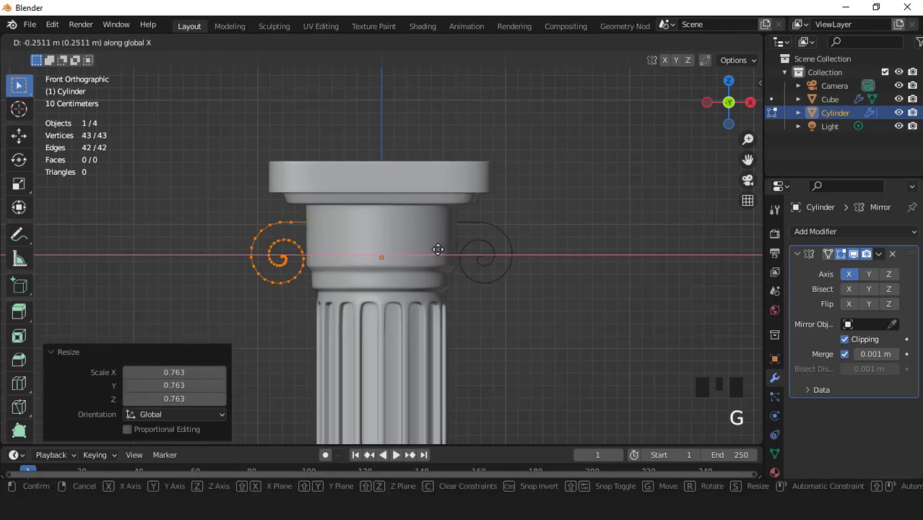
{"action": "key", "text": "s"}
{"action": "scroll", "scroll_direction": "up", "scroll_amount": 3}
{"action": "key", "text": "g"}
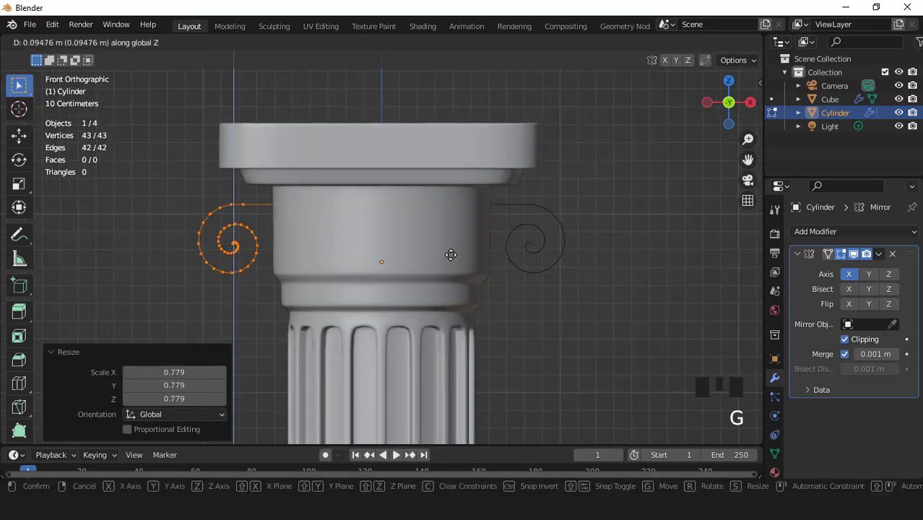
{"action": "key", "text": "g"}
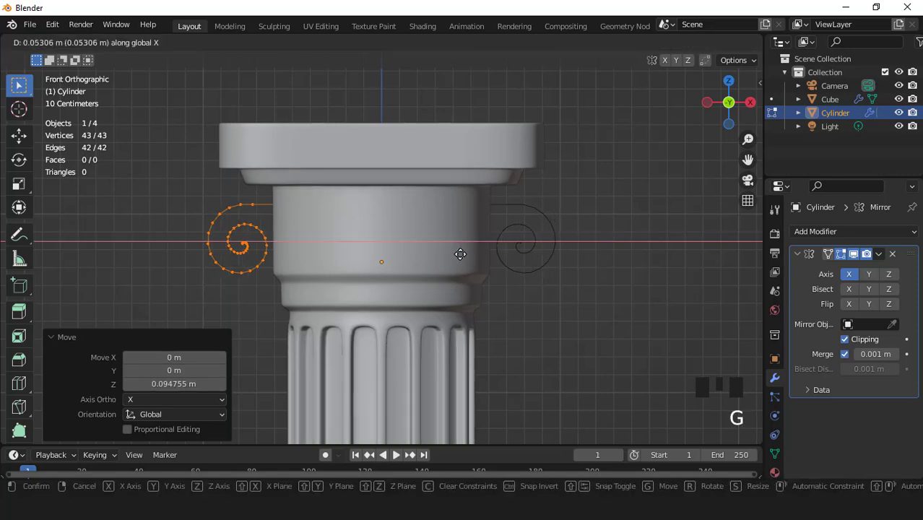
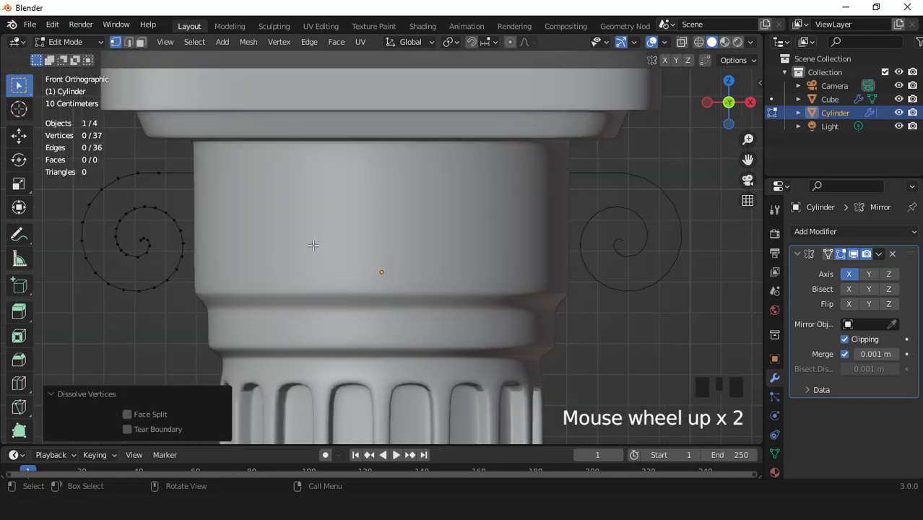
Step: Move the spiral forward along Y to the capital's front edge and enable Mirror on Y
{"action": "scroll", "scroll_direction": "down", "scroll_amount": 3}
{"action": "key", "text": "a"}
{"action": "key", "text": "KP_7"}
{"action": "scroll", "scroll_direction": "down", "scroll_amount": 3}
{"action": "key", "text": "g"}
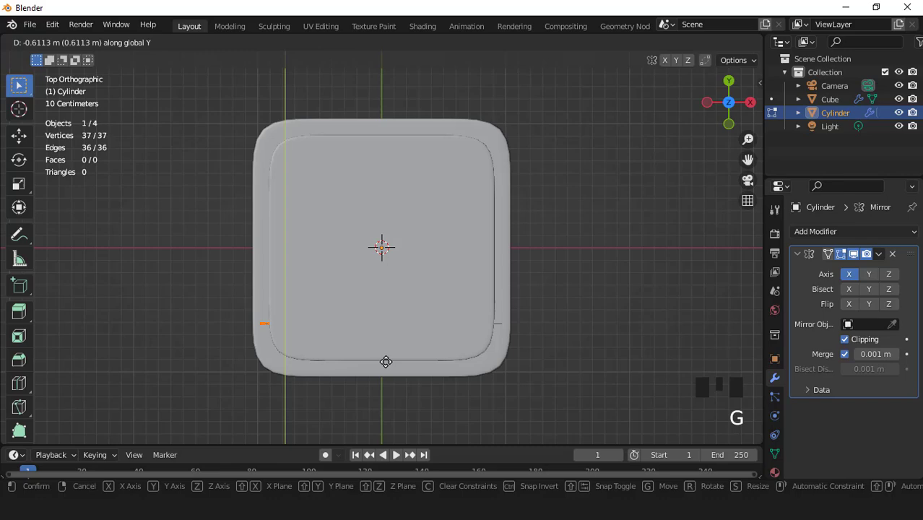
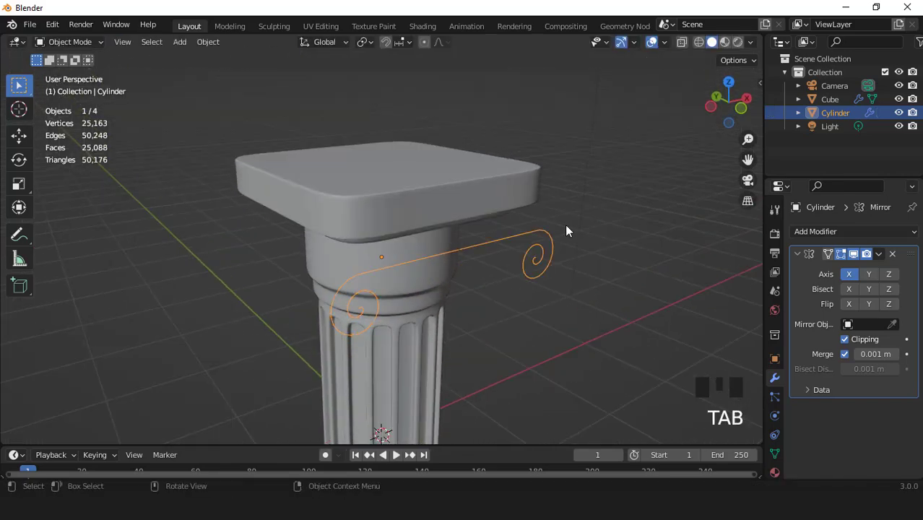
{"action": "left_click", "coordinate": [872, 275]}
{"action": "left_click_drag", "start_coordinate": [446, 204], "coordinate": [540, 265]}
{"action": "scroll", "scroll_direction": "up", "scroll_amount": 3}
Step: Extrude the whole spiral outline back along Y into a rolled scroll surface
{"action": "key", "text": "Tab"}
{"action": "key", "text": "e"}
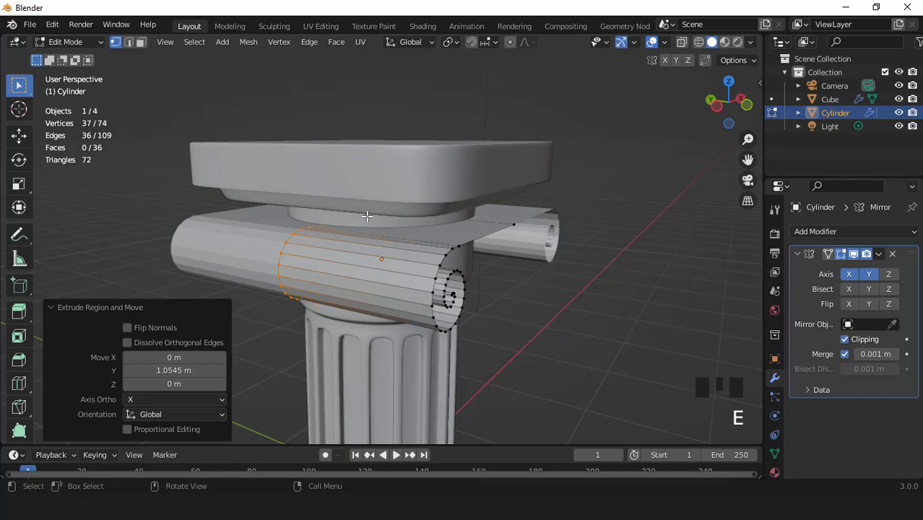
{"action": "scroll", "scroll_direction": "down", "scroll_amount": 3}
{"action": "key", "text": "Tab"}
{"action": "left_click_drag", "start_coordinate": [370, 247], "coordinate": [433, 263]}
{"action": "scroll", "scroll_direction": "up", "scroll_amount": 3}
{"action": "left_click_drag", "start_coordinate": [802, 258], "coordinate": [803, 232]}
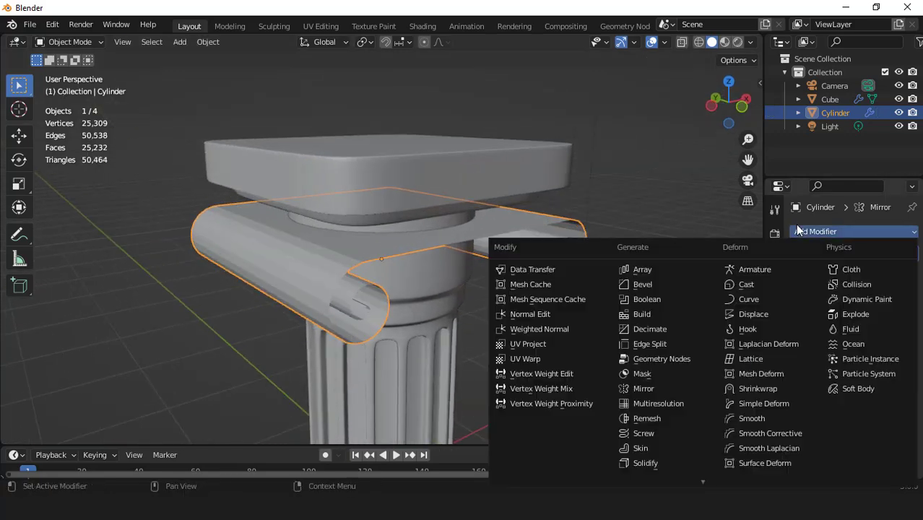
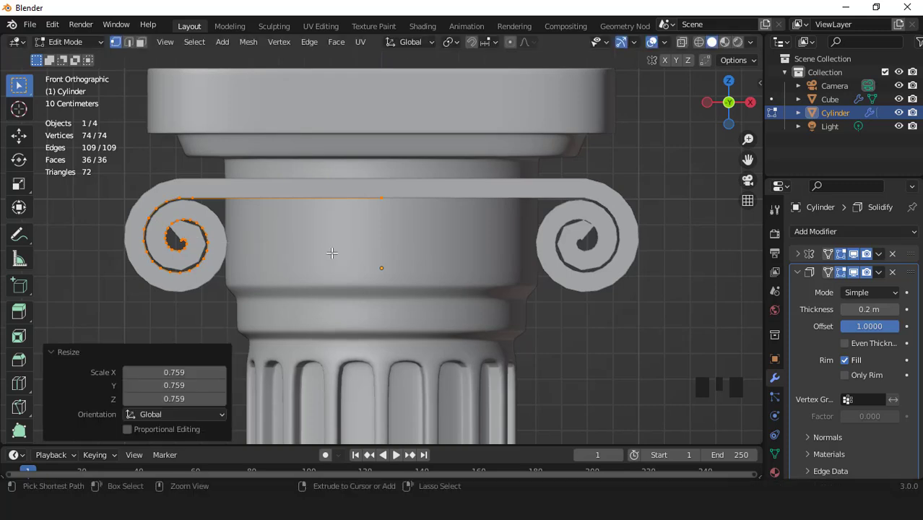
Step: Solidify the scroll and delete the stray inner spiral edges
{"action": "key", "text": "KP_4"}
{"action": "key", "text": "KP_4"}
{"action": "key", "text": "KP_4"}
{"action": "scroll", "scroll_direction": "up", "scroll_amount": 3}
{"action": "scroll", "scroll_direction": "up", "scroll_amount": 3}
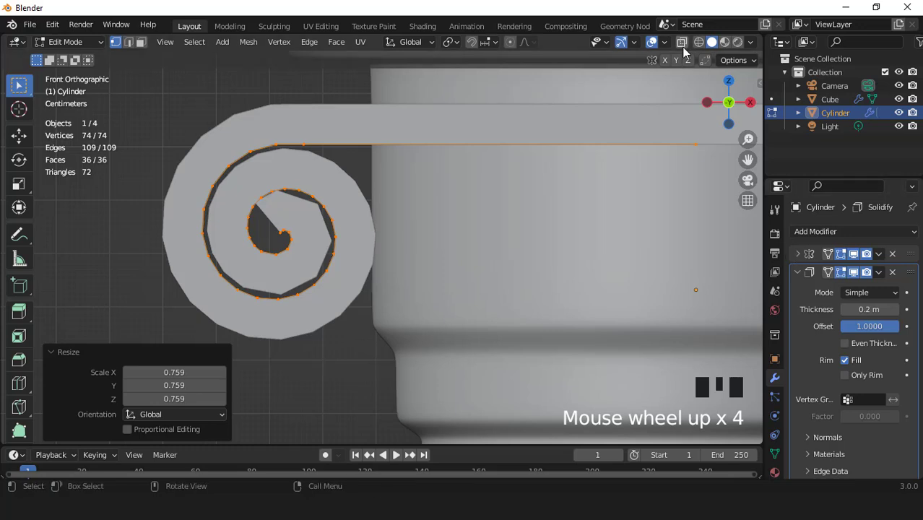
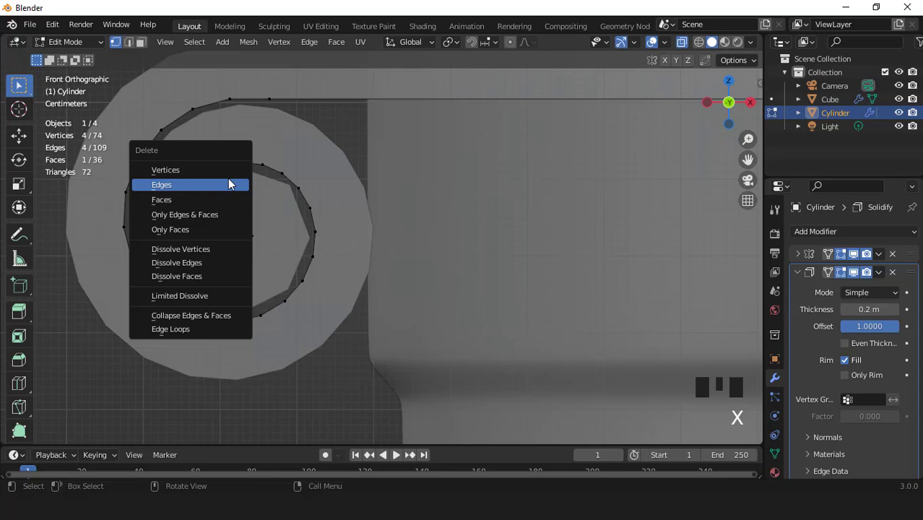
{"action": "scroll", "scroll_direction": "down", "scroll_amount": 3}
{"action": "key", "text": "Tab"}
Step: Select the square capital slab and start moving its vertices vertically in Edit Mode
{"action": "left_click_drag", "start_coordinate": [683, 49], "coordinate": [514, 178]}
{"action": "scroll", "scroll_direction": "down", "scroll_amount": 3}
{"action": "scroll", "scroll_direction": "down", "scroll_amount": 3}
{"action": "scroll", "scroll_direction": "up", "scroll_amount": 3}
{"action": "left_click", "coordinate": [540, 146]}
{"action": "key", "text": "Tab"}
{"action": "scroll", "scroll_direction": "down", "scroll_amount": 3}
{"action": "scroll", "scroll_direction": "up", "scroll_amount": 3}
{"action": "key", "text": "g"}
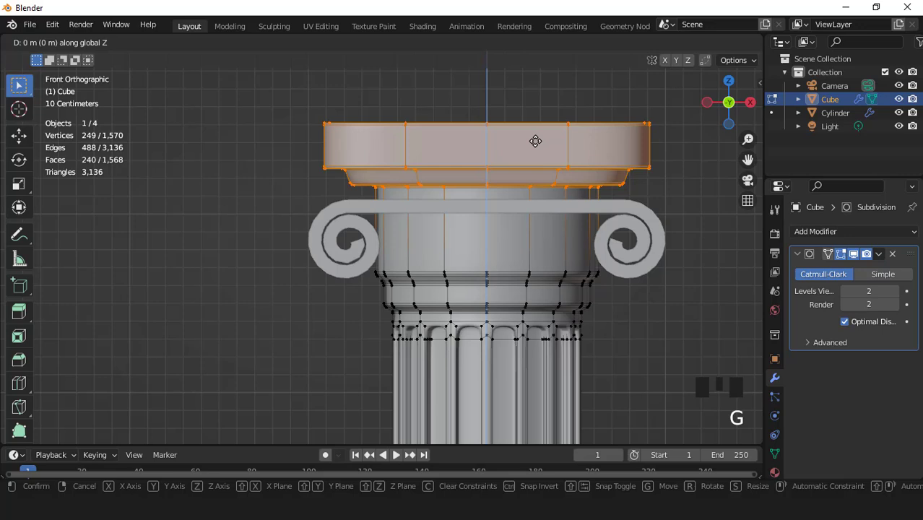
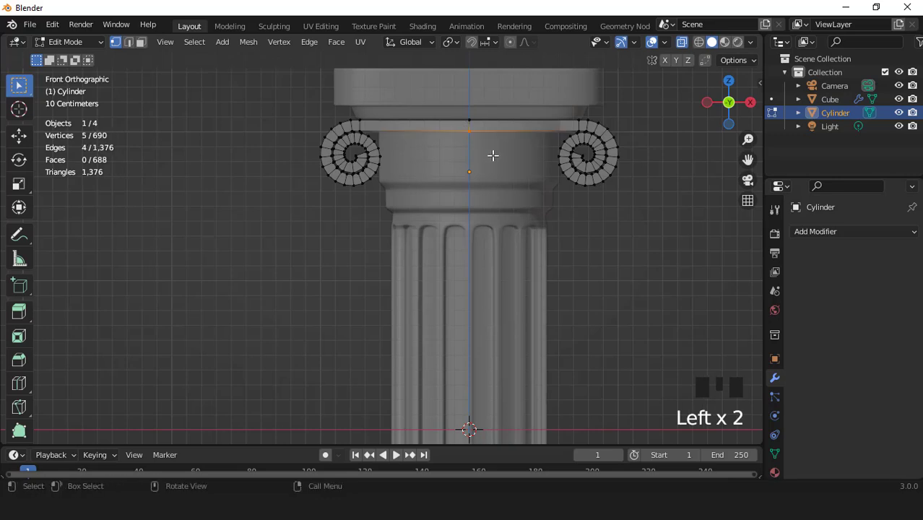
Step: Pull the scroll's top middle vertices down along Z into a V dip
{"action": "key", "text": "g"}
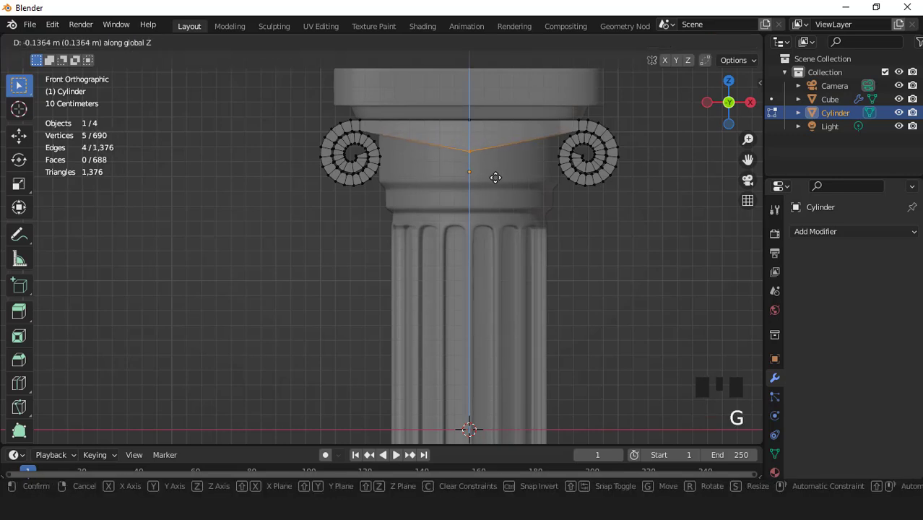
{"action": "key", "text": "Tab"}
{"action": "left_click_drag", "start_coordinate": [684, 52], "coordinate": [501, 223]}
{"action": "scroll", "scroll_direction": "down", "scroll_amount": 3}
{"action": "left_click_drag", "start_coordinate": [434, 212], "coordinate": [457, 215]}
{"action": "scroll", "scroll_direction": "up", "scroll_amount": 3}
Step: Add a level-2 Subdivision Surface (Ctrl+2) to the volute and re-enter Edit Mode
{"action": "key", "text": "ctrl+2"}
{"action": "scroll", "scroll_direction": "up", "scroll_amount": 3}
{"action": "scroll", "scroll_direction": "down", "scroll_amount": 3}
{"action": "left_click_drag", "start_coordinate": [390, 216], "coordinate": [406, 216]}
{"action": "key", "text": "Tab"}
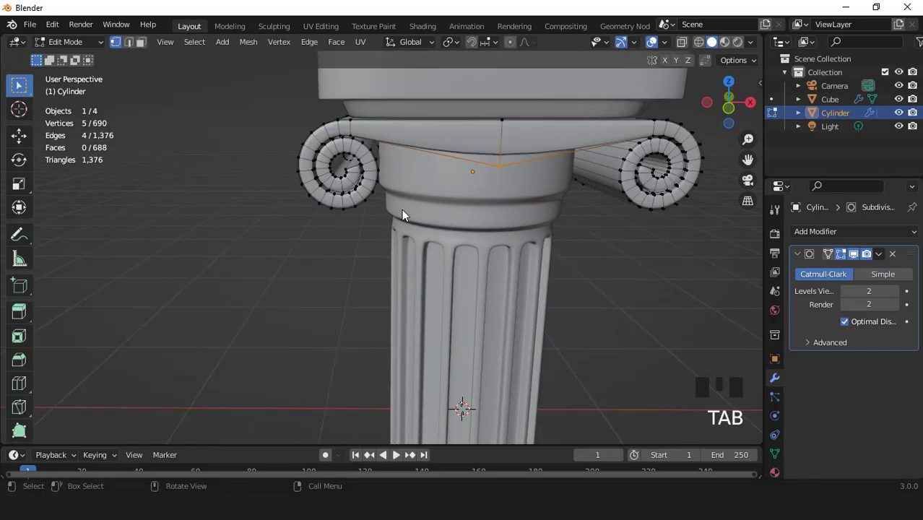